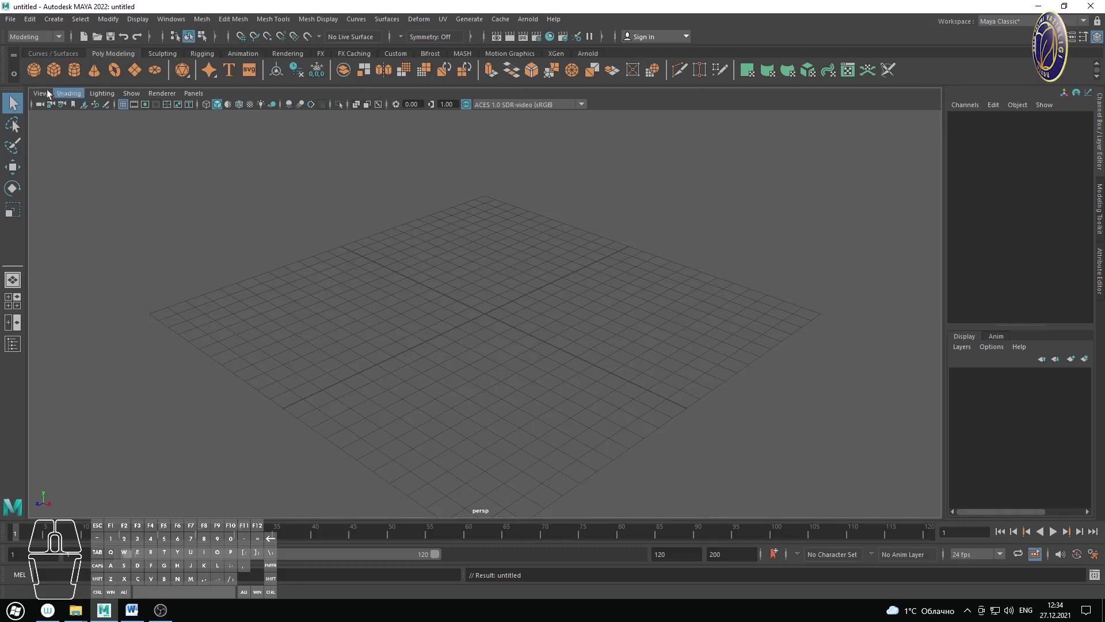
# Step: Create a polygon sphere on the grid and bring the view in close around it
pyautogui.click(37, 73)
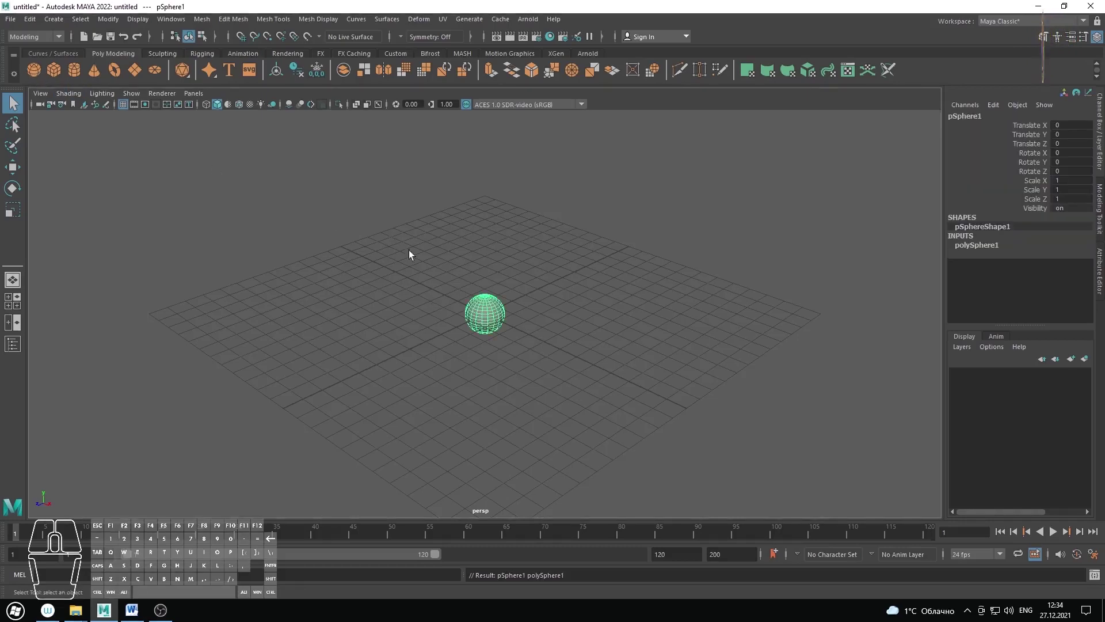
pyautogui.rightClick(420, 262)
pyautogui.middleClick(613, 345)
pyautogui.rightClick(595, 302)
pyautogui.middleClick(646, 342)
pyautogui.click(638, 362)
pyautogui.rightClick(535, 272)
pyautogui.rightClick(583, 295)
pyautogui.click(617, 325)
pyautogui.rightClick(609, 300)
pyautogui.middleClick(544, 307)
pyautogui.rightClick(546, 282)
pyautogui.moveTo(536, 286); pyautogui.dragTo(529, 287)
pyautogui.moveTo(568, 264); pyautogui.dragTo(564, 265)
pyautogui.click(457, 274)
pyautogui.rightClick(595, 284)
pyautogui.rightClick(555, 269)
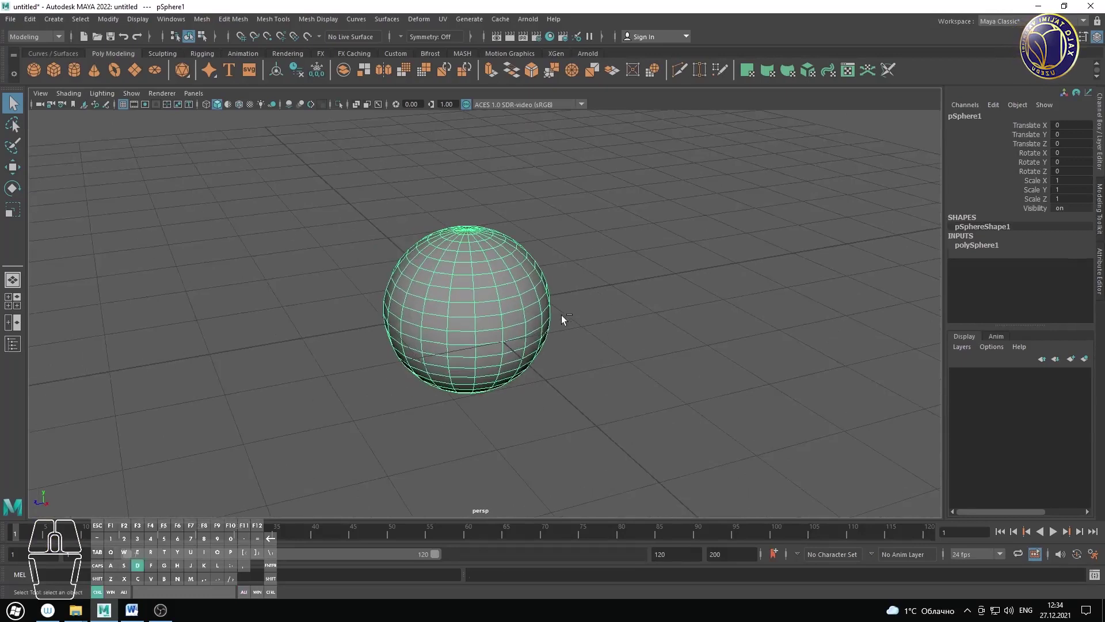
# Step: Duplicate the sphere and move the copy along Z (about 2.664) beside the original
pyautogui.press('w')
pyautogui.moveTo(416, 321); pyautogui.dragTo(191, 362)
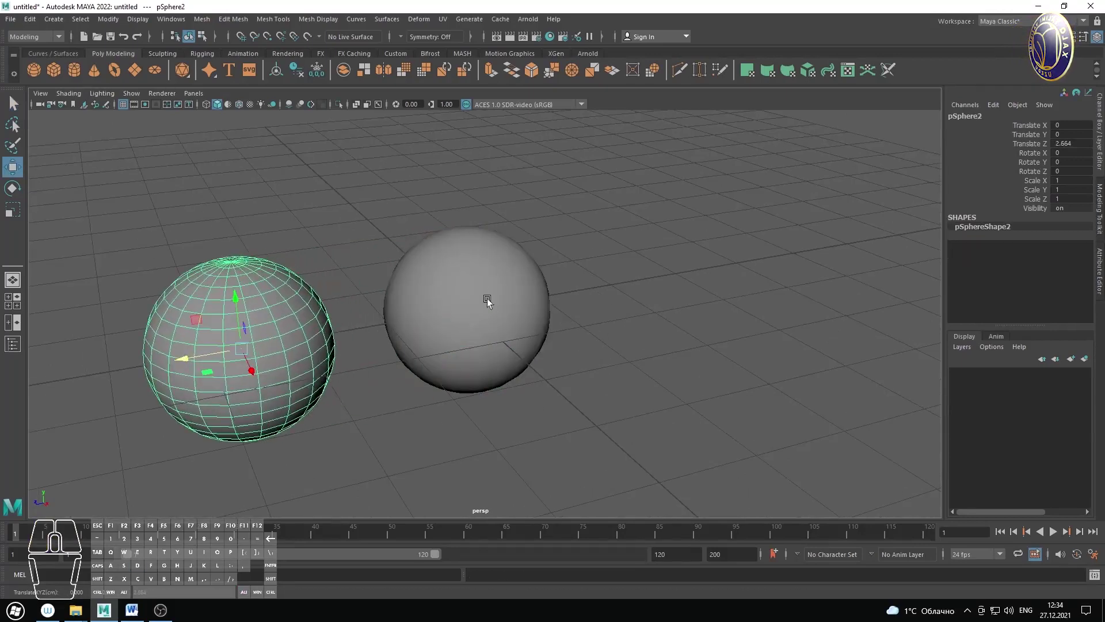
pyautogui.moveTo(553, 304); pyautogui.dragTo(485, 295)
pyautogui.middleClick(530, 309)
pyautogui.moveTo(523, 319); pyautogui.dragTo(512, 316)
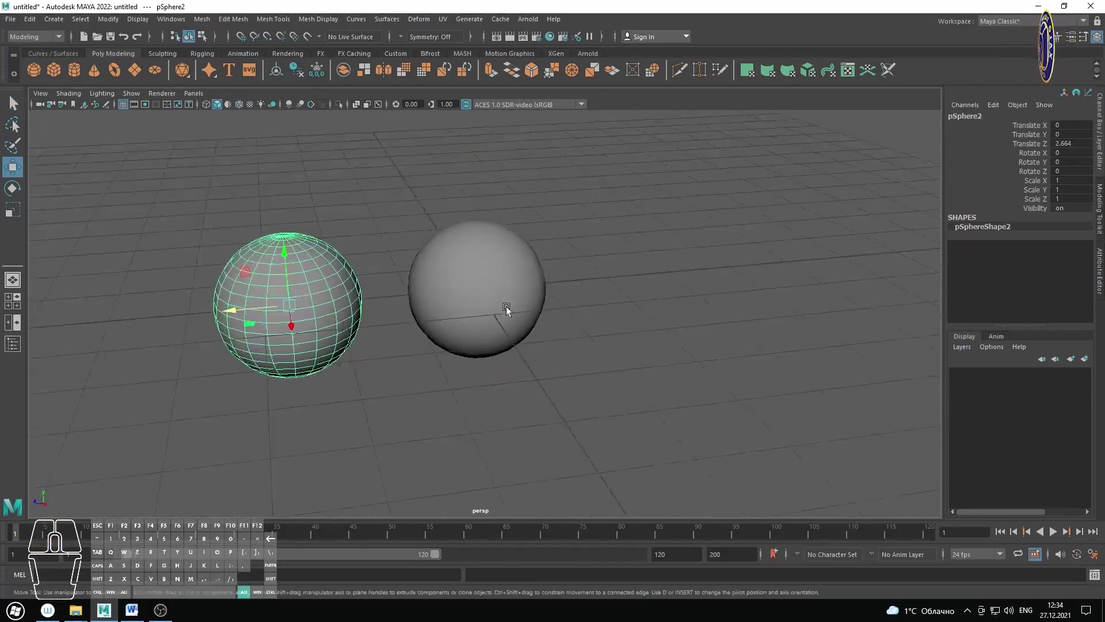
pyautogui.middleClick(499, 294)
pyautogui.moveTo(480, 274); pyautogui.dragTo(501, 289)
pyautogui.click(236, 217)
pyautogui.middleClick(601, 344)
pyautogui.moveTo(594, 312); pyautogui.dragTo(533, 316)
pyautogui.middleClick(539, 331)
pyautogui.moveTo(566, 362); pyautogui.dragTo(565, 350)
pyautogui.click(242, 203)
pyautogui.moveTo(329, 238); pyautogui.dragTo(625, 397)
pyautogui.rightClick(572, 290)
pyautogui.click(591, 310)
pyautogui.moveTo(600, 302); pyautogui.dragTo(572, 298)
pyautogui.middleClick(577, 318)
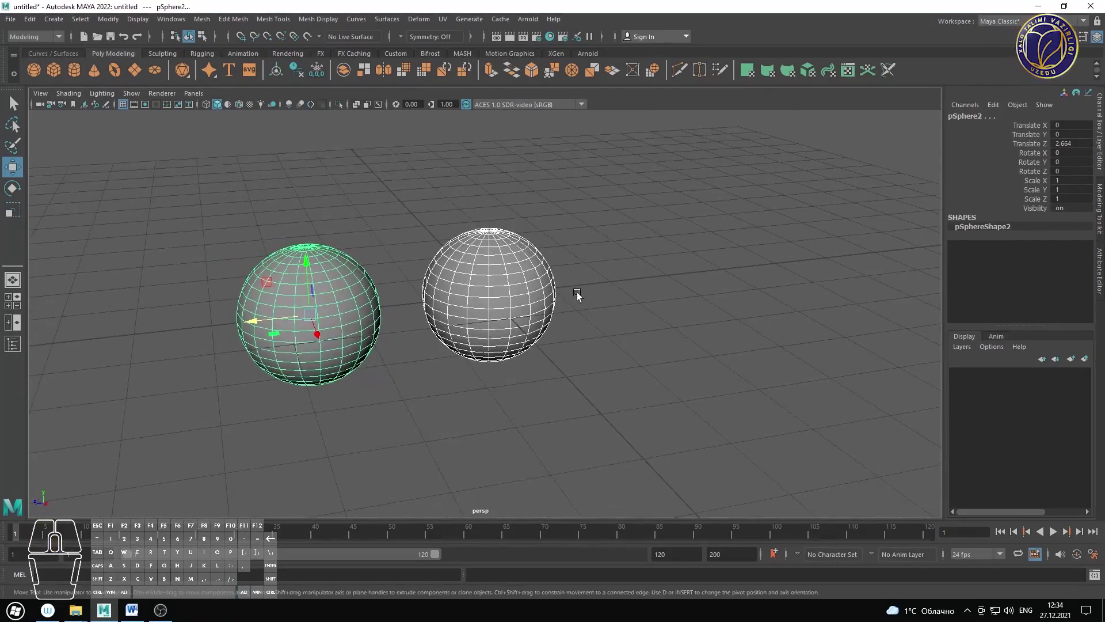
pyautogui.click(414, 230)
pyautogui.click(213, 190)
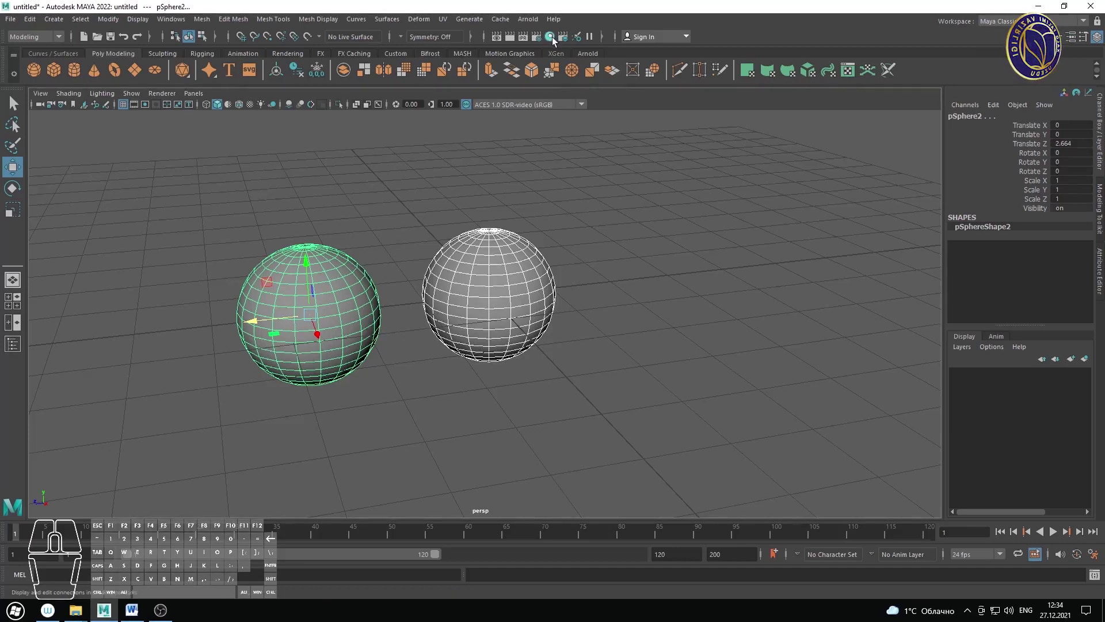
# Step: Bring up the Hypershade from Windows > Rendering Editors and browse its material list
pyautogui.click(177, 25)
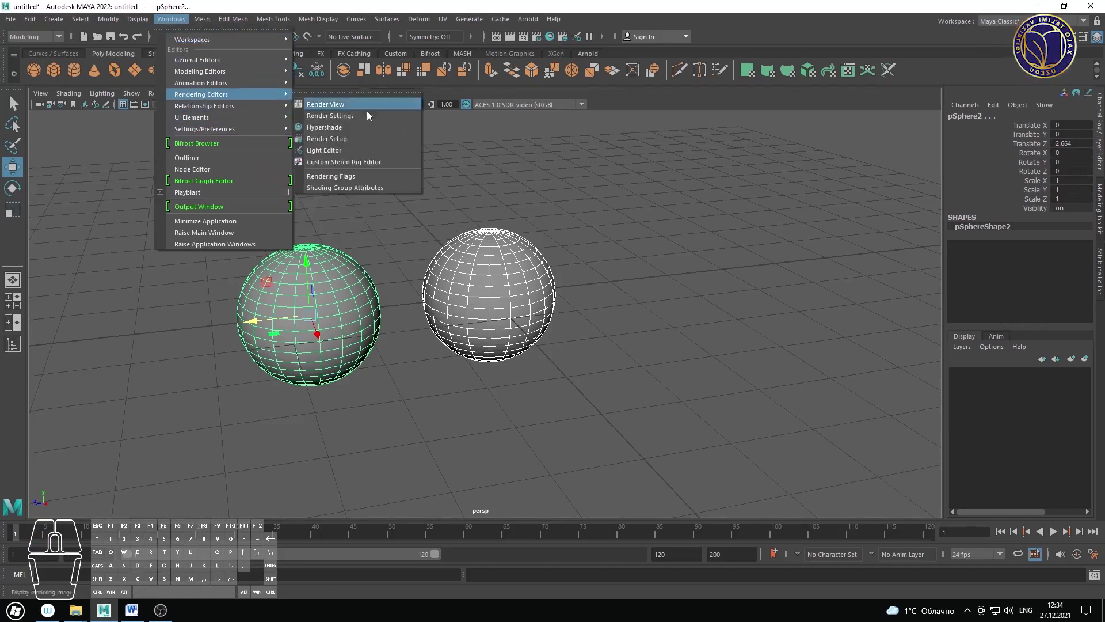
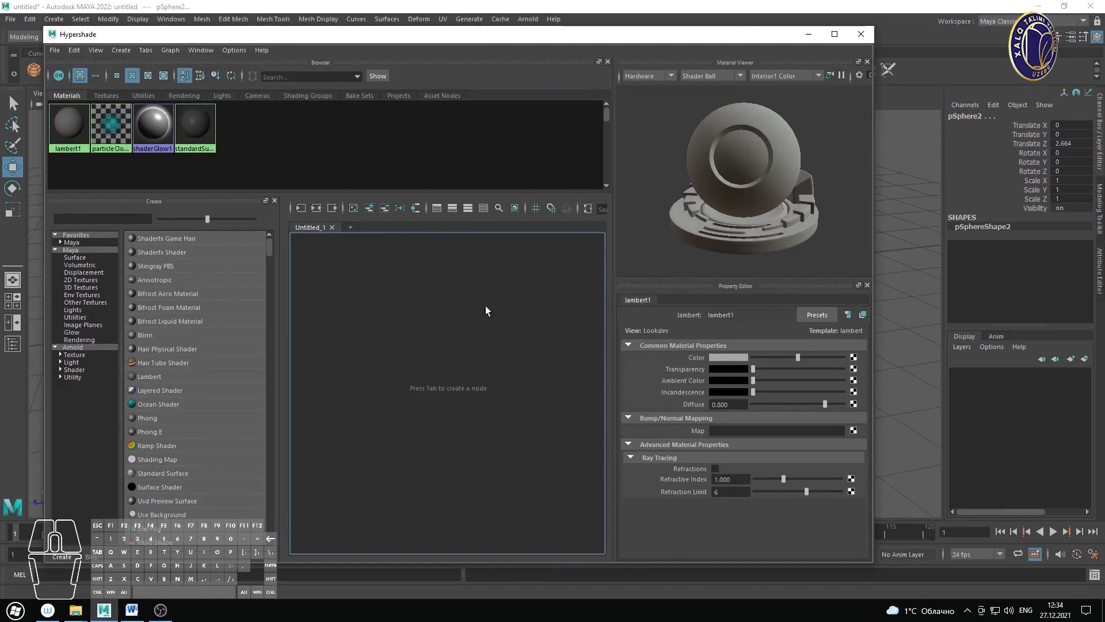
pyautogui.moveTo(265, 166); pyautogui.dragTo(76, 134)
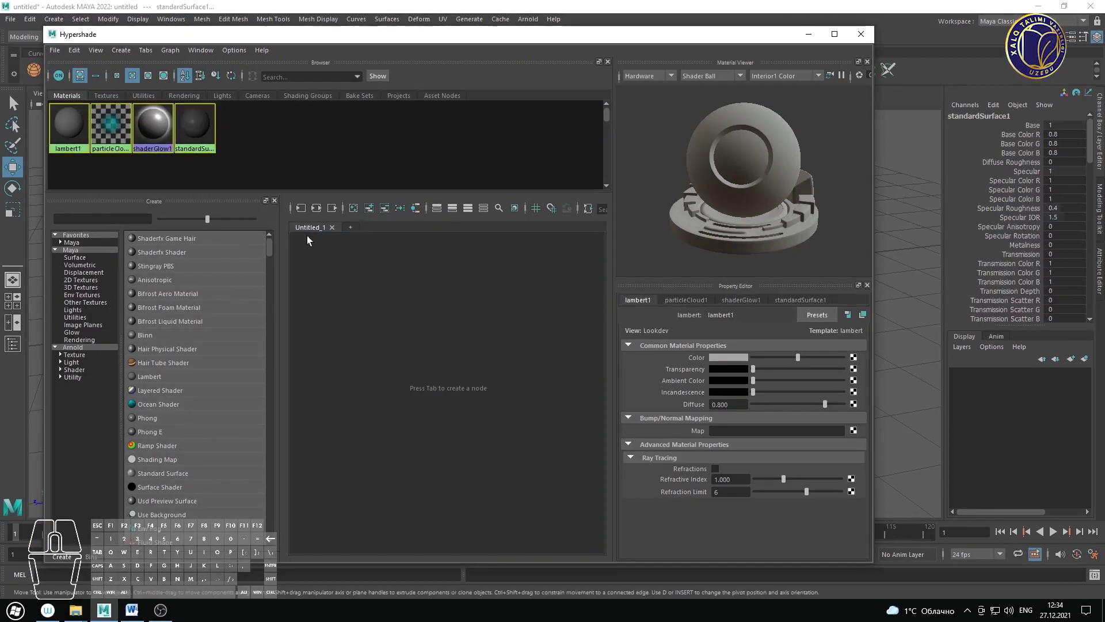
pyautogui.click(110, 100)
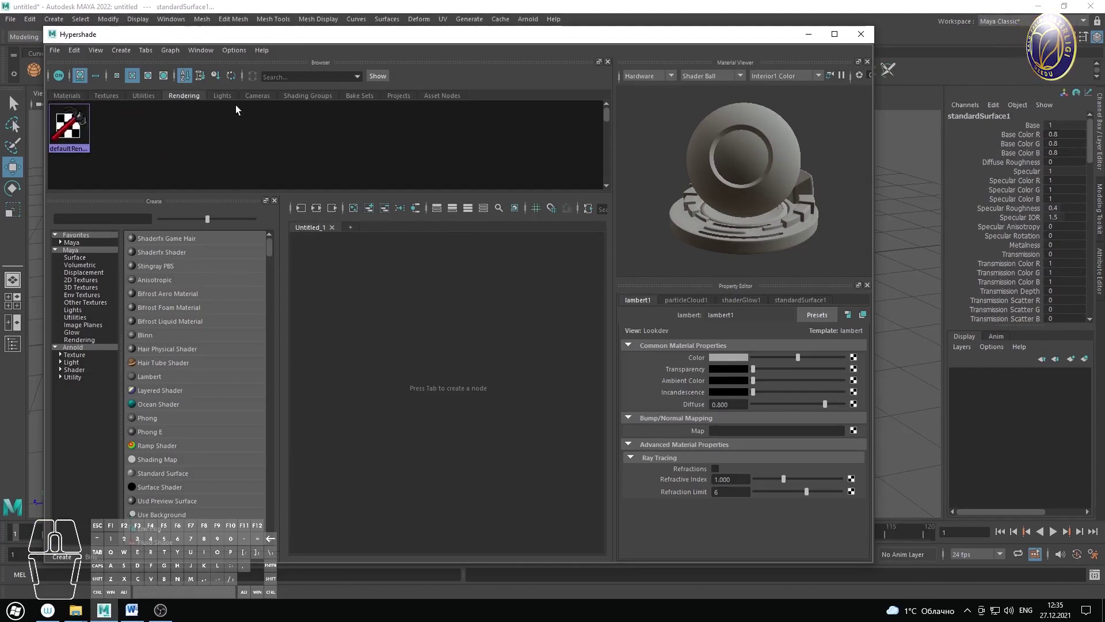
pyautogui.click(228, 98)
pyautogui.click(269, 101)
pyautogui.click(74, 101)
pyautogui.click(301, 162)
pyautogui.moveTo(289, 168); pyautogui.dragTo(80, 124)
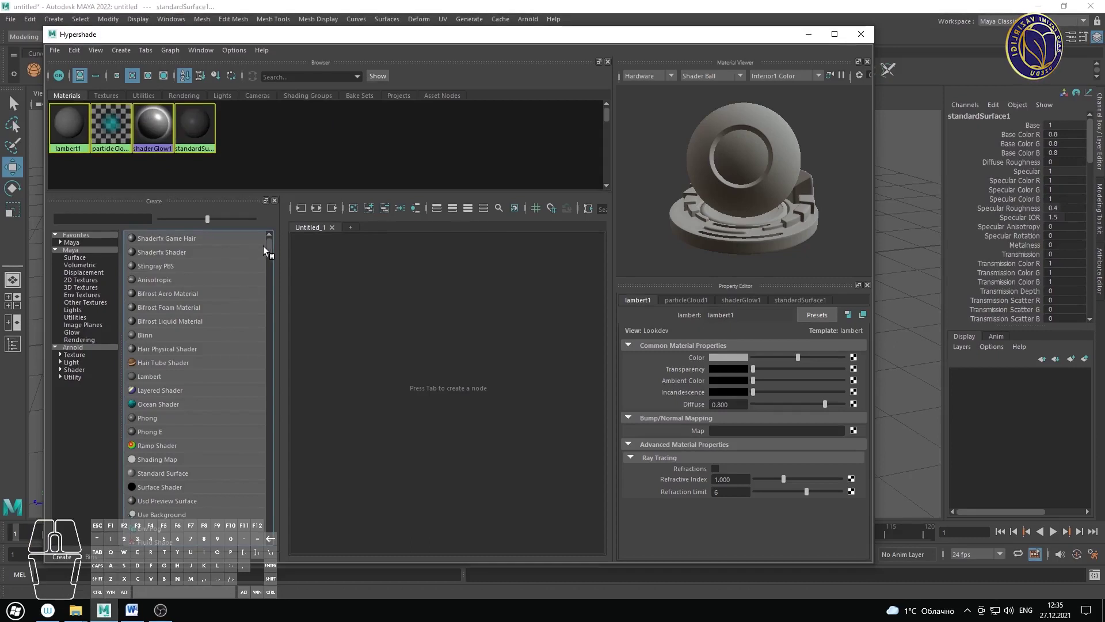
pyautogui.moveTo(274, 254); pyautogui.dragTo(278, 249)
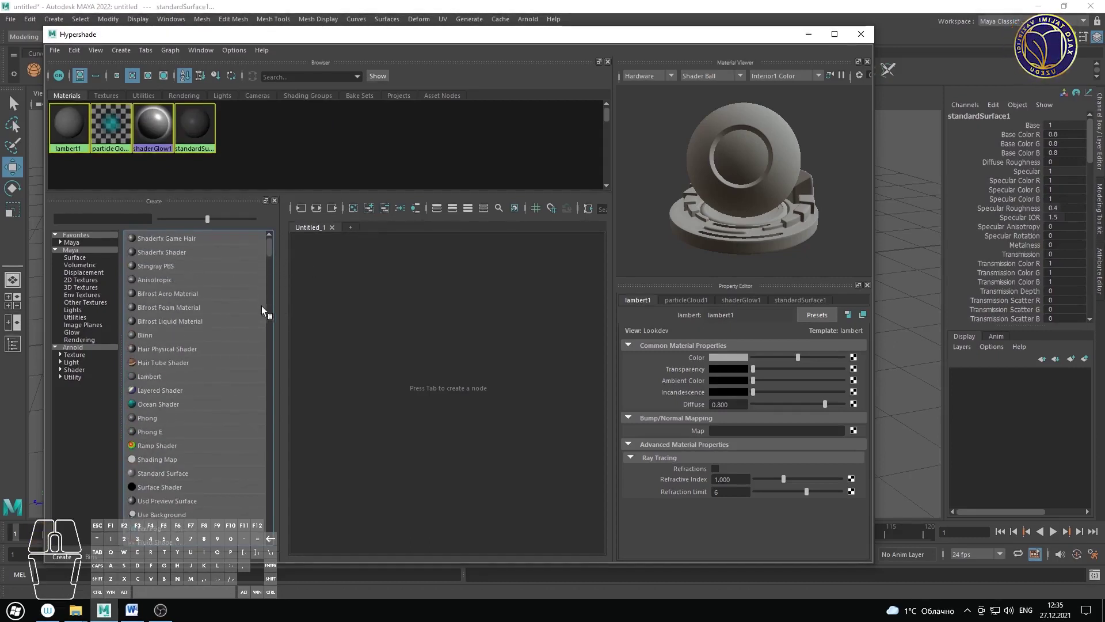
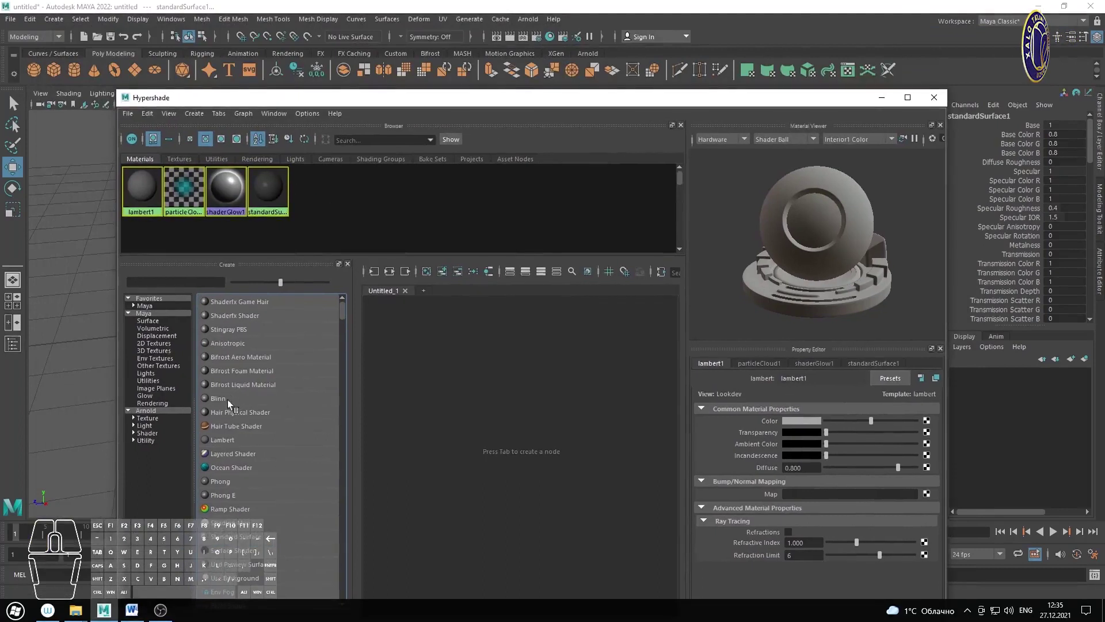
# Step: Expand the Arnold shader types in Hypershade's Create panel, ready to add aiStandardSurface
pyautogui.click(154, 414)
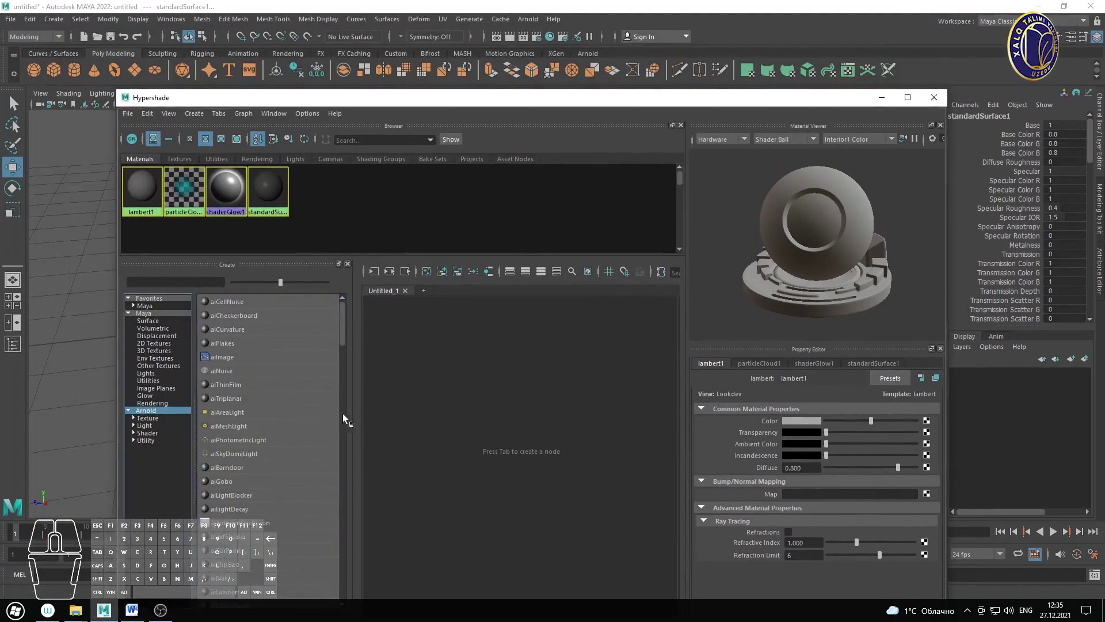
pyautogui.moveTo(347, 335); pyautogui.dragTo(350, 369)
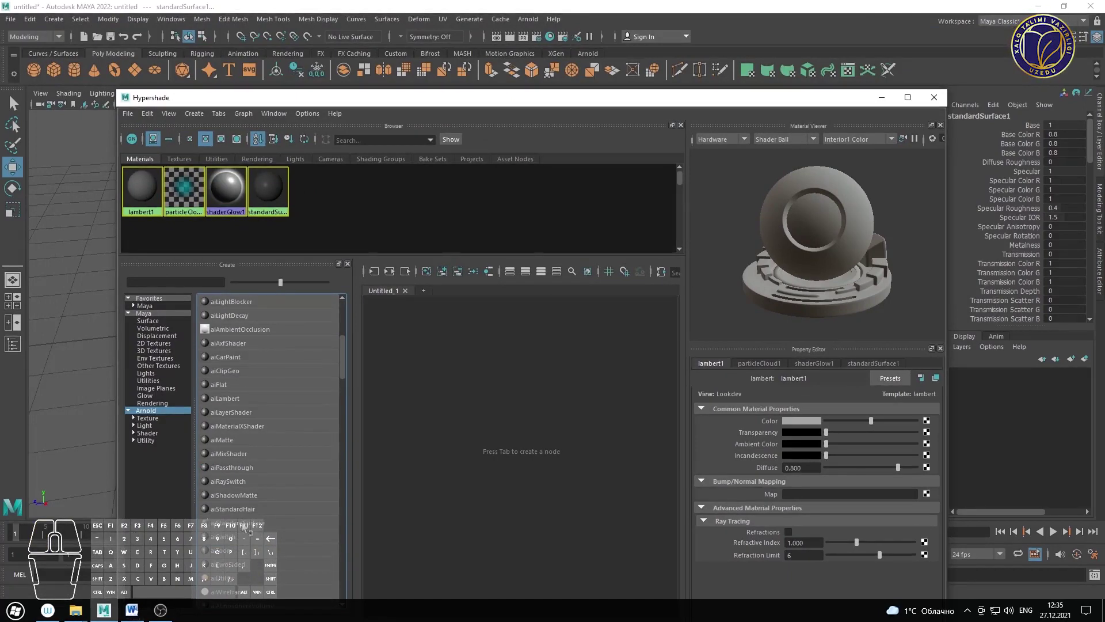
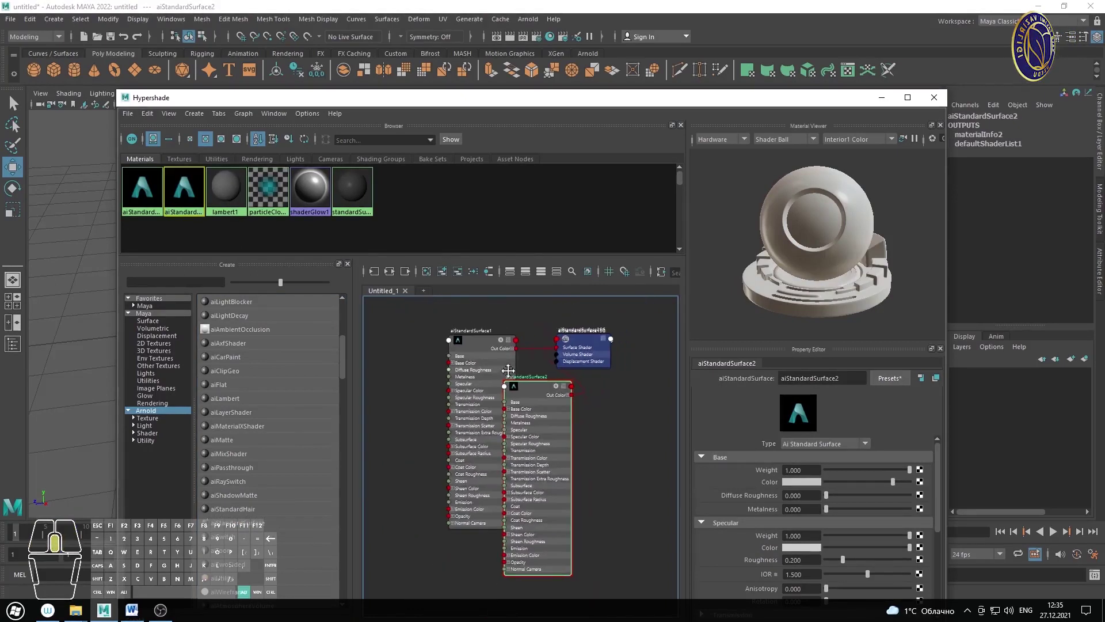
# Step: Add a second aiStandardSurface and drag its node network apart from the first in the graph
pyautogui.moveTo(425, 318); pyautogui.dragTo(616, 489)
pyautogui.rightClick(582, 361)
pyautogui.click(539, 352)
pyautogui.moveTo(556, 380); pyautogui.dragTo(499, 354)
pyautogui.rightClick(499, 354)
pyautogui.middleClick(530, 379)
pyautogui.middleClick(527, 392)
pyautogui.rightClick(532, 352)
pyautogui.middleClick(548, 382)
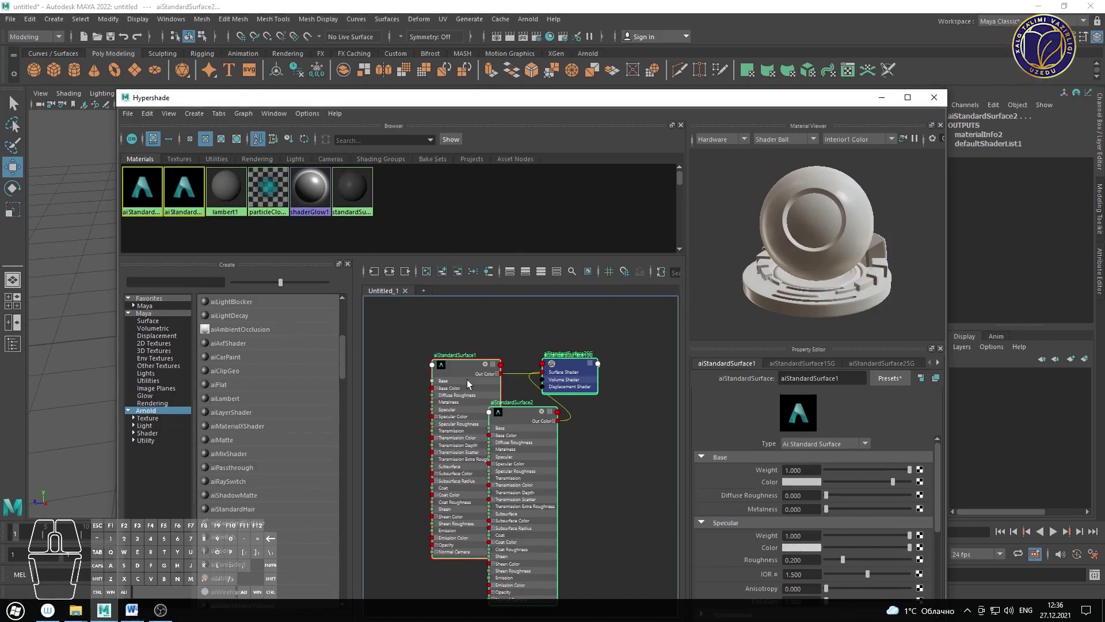
pyautogui.click(423, 333)
pyautogui.moveTo(415, 325); pyautogui.dragTo(618, 487)
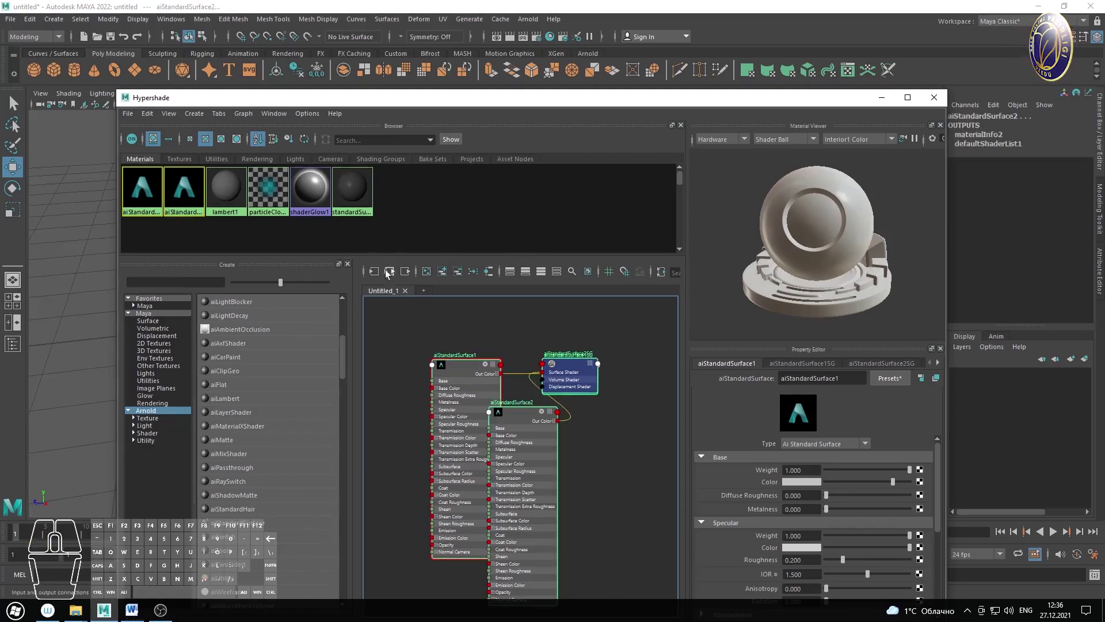
# Step: Arrange the graph so each aiStandardSurface network sits separately with its shading group
pyautogui.click(390, 274)
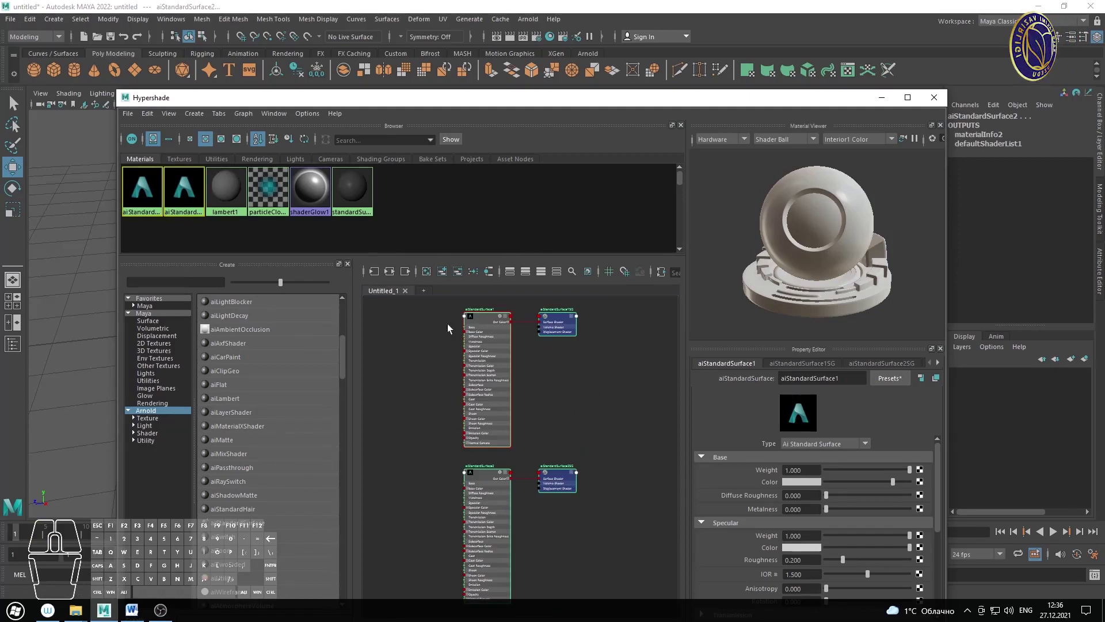
pyautogui.moveTo(460, 313); pyautogui.dragTo(628, 390)
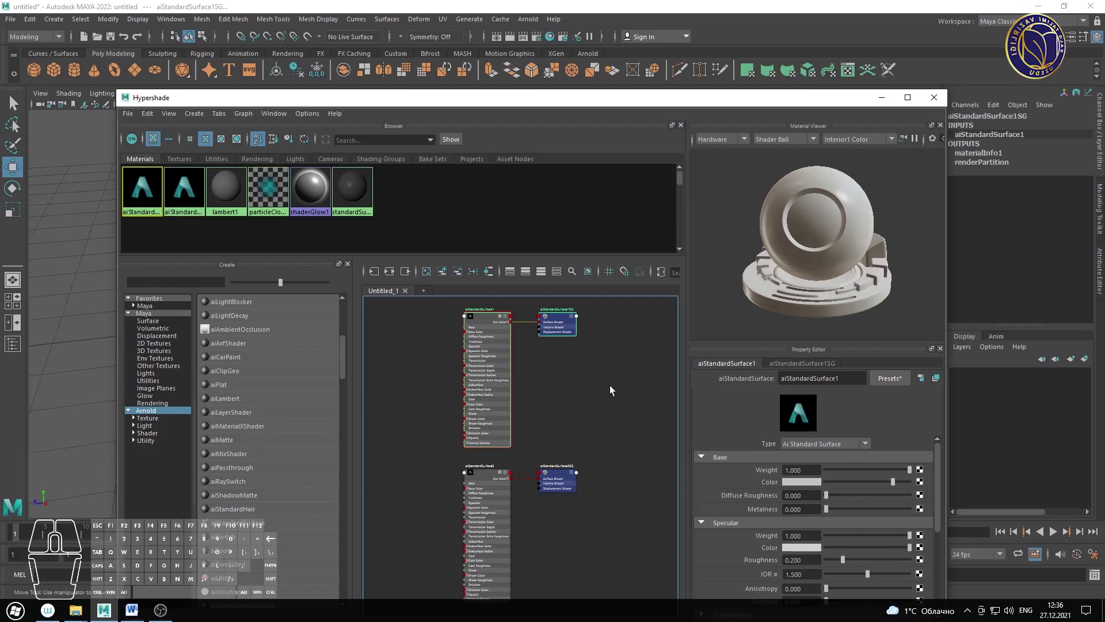
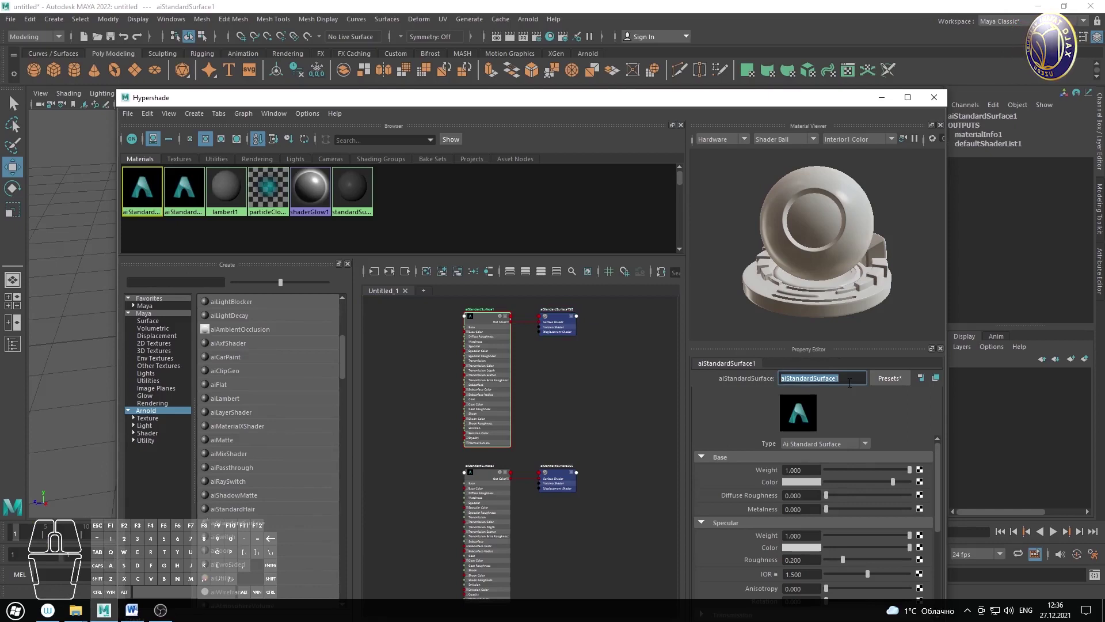
# Step: Rename aiStandardSurface1 to 'qizil' in the Property Editor
pyautogui.press('q')
pyautogui.press('l')
pyautogui.press('BackSpace')
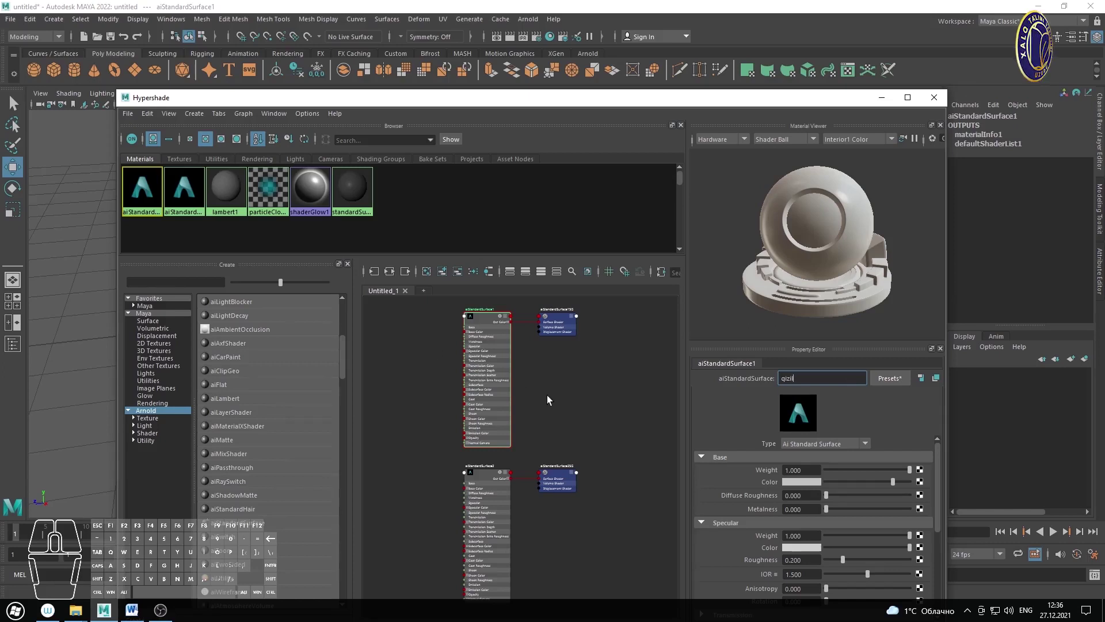
pyautogui.press('Return')
# Step: Rename aiStandardSurface2 to 'sariq'
pyautogui.click(191, 190)
pyautogui.click(382, 68)
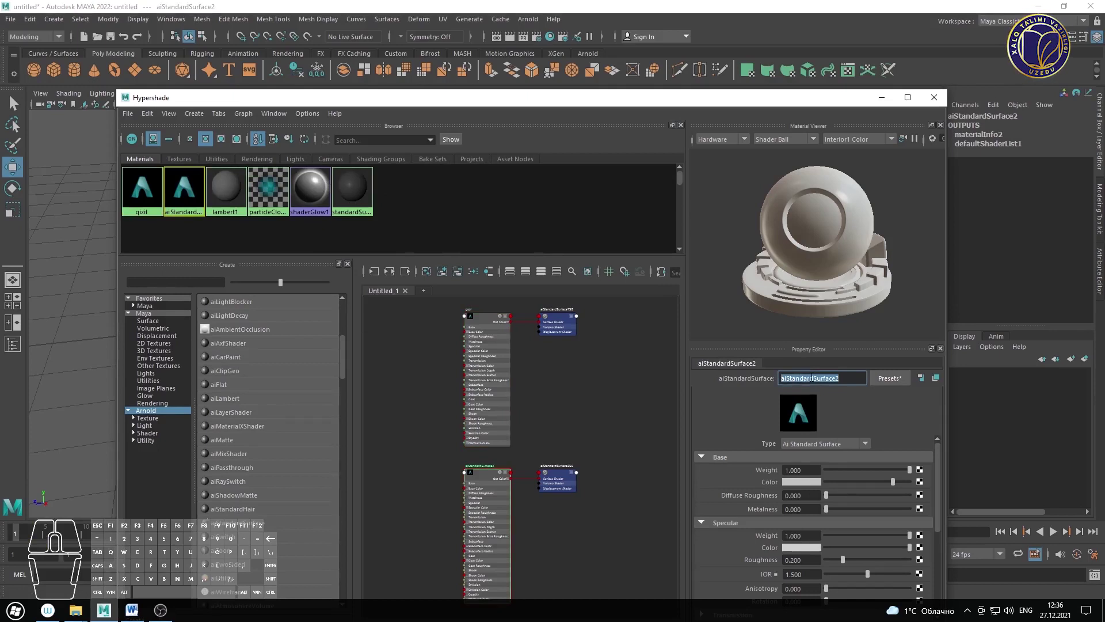
pyautogui.press('q')
pyautogui.press('Return')
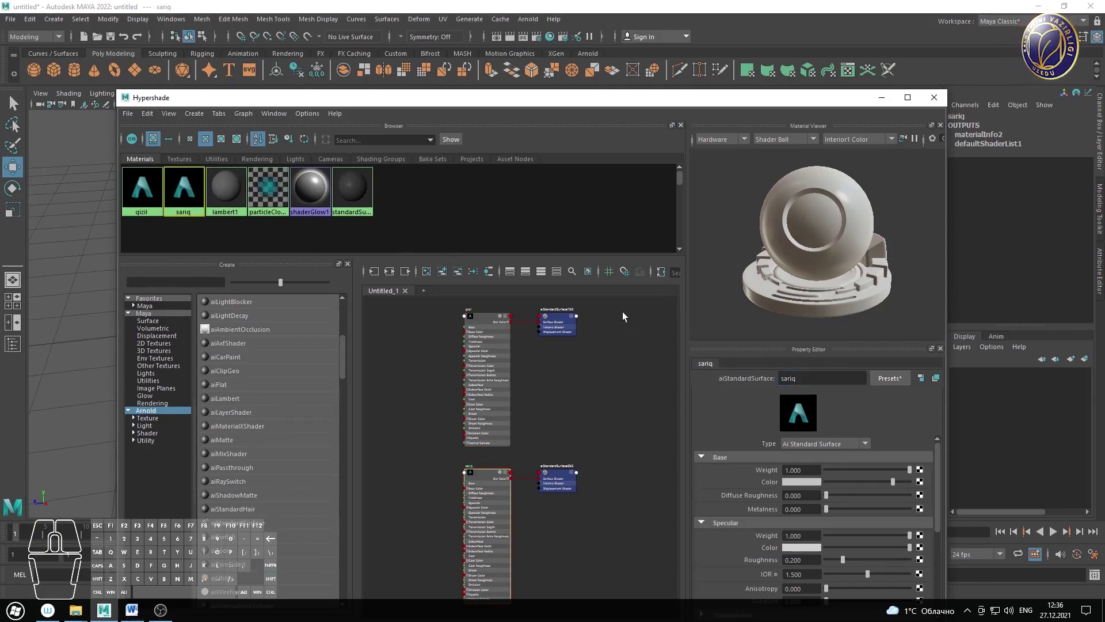
pyautogui.moveTo(150, 233); pyautogui.dragTo(193, 198)
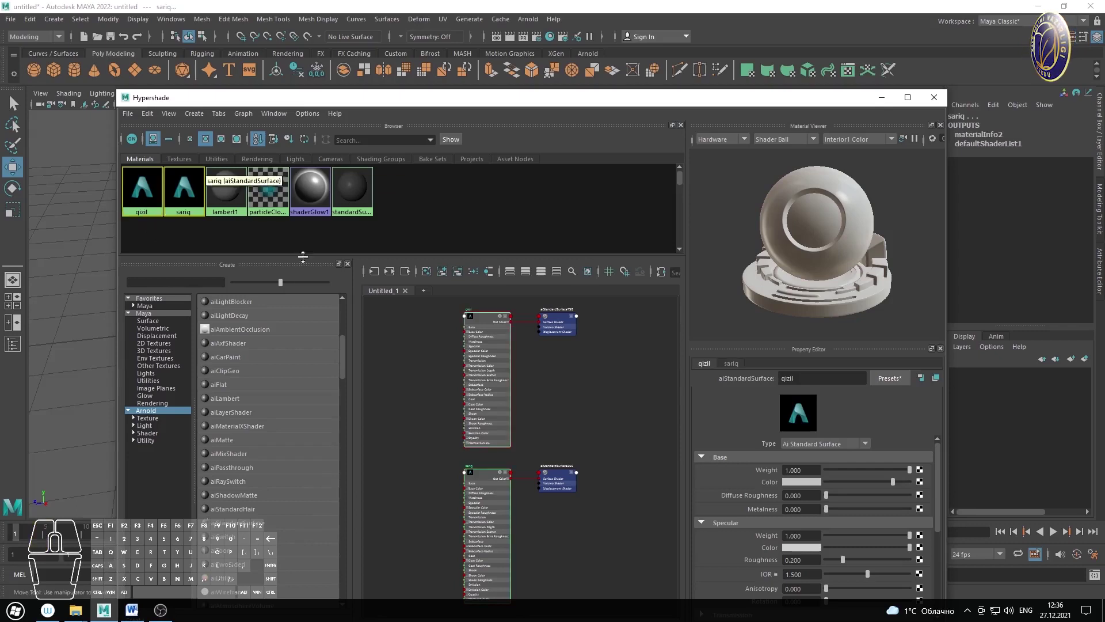
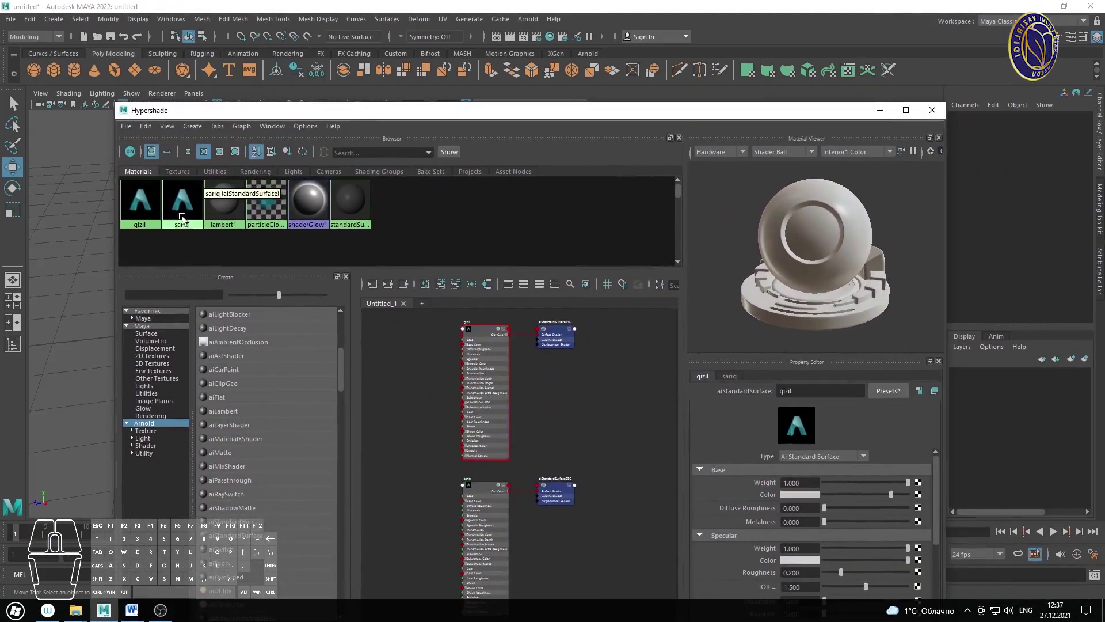
# Step: Set qizil's Base Color to red
pyautogui.click(146, 207)
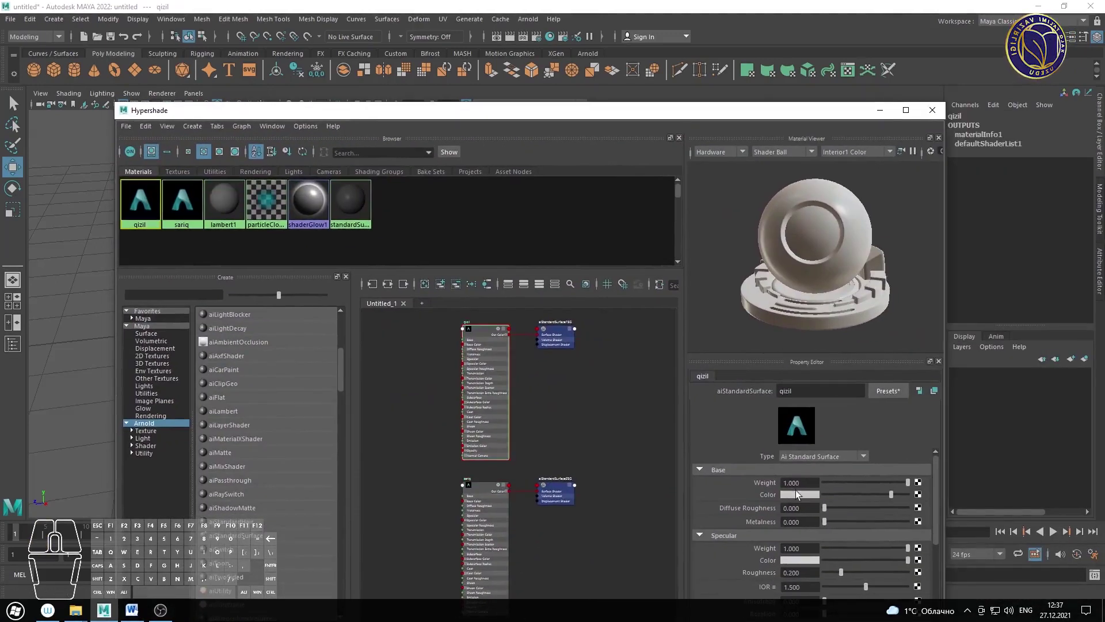
pyautogui.click(797, 496)
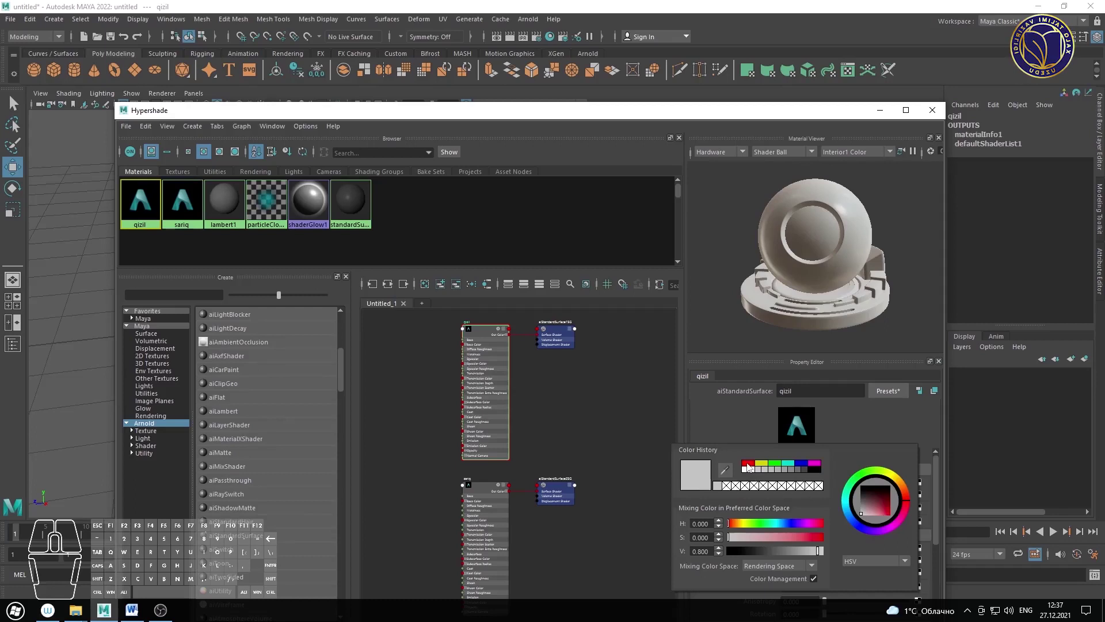
pyautogui.click(383, 68)
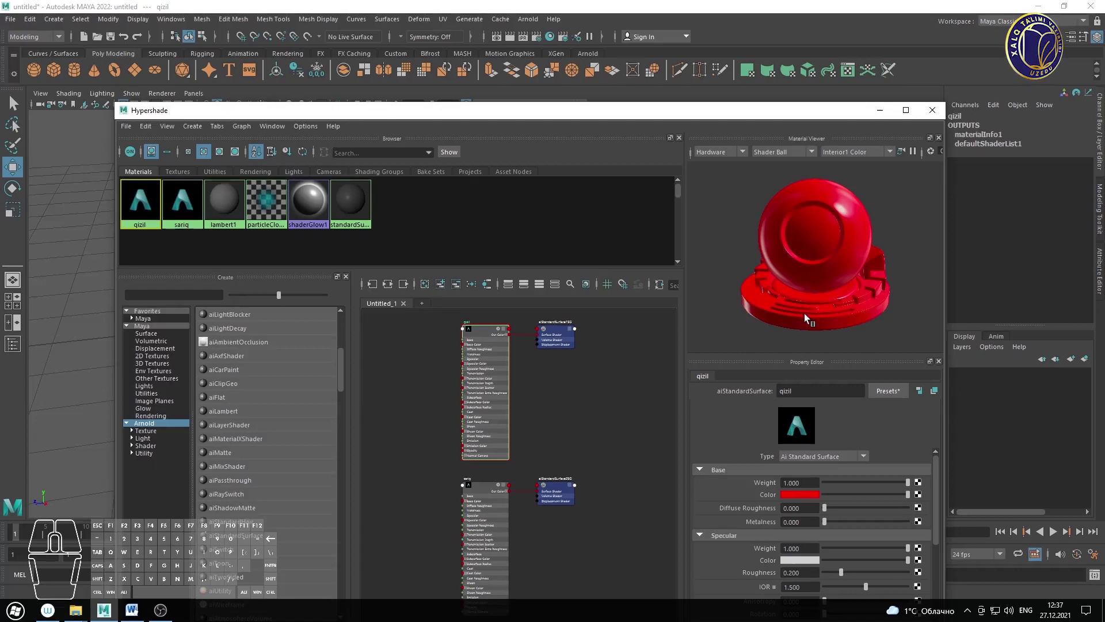
# Step: Set sariq's Base Color to yellow and select both material networks
pyautogui.click(192, 204)
pyautogui.click(793, 501)
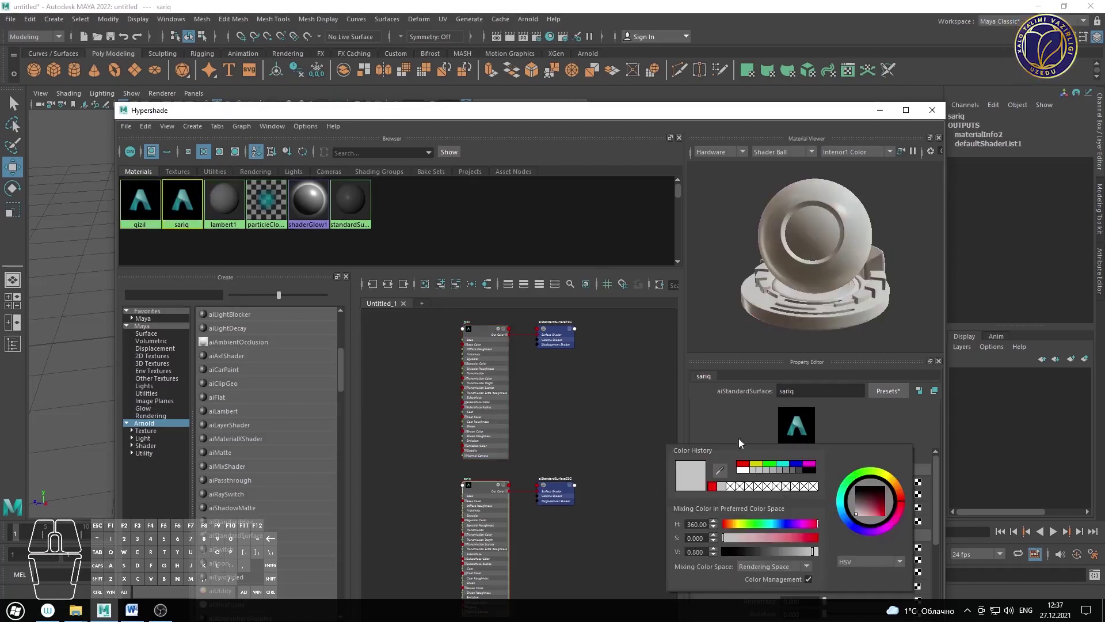
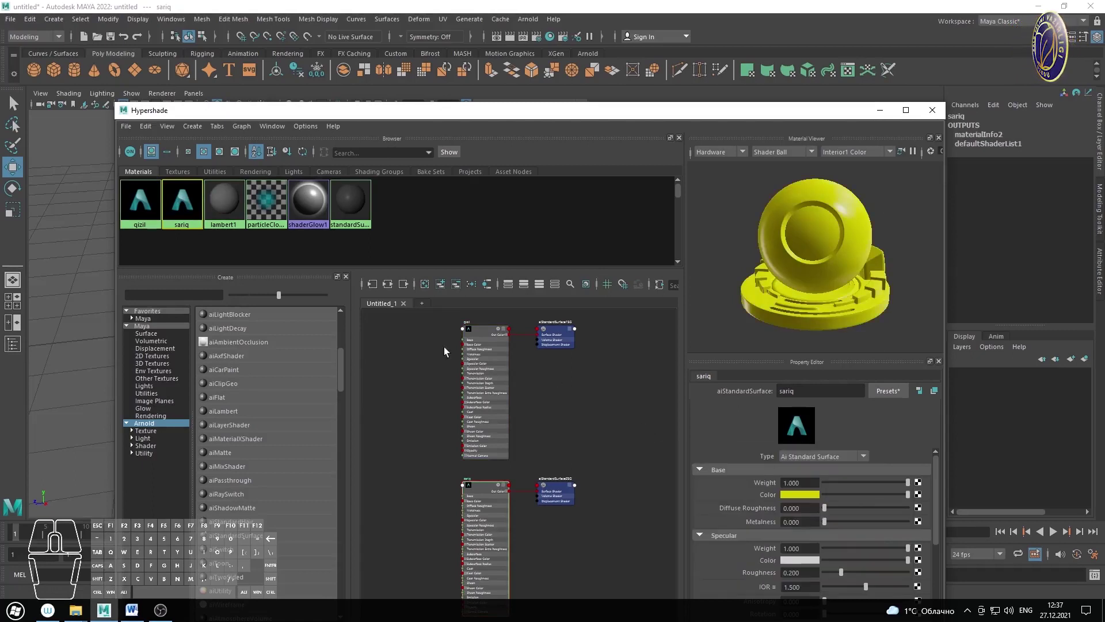
pyautogui.moveTo(437, 322); pyautogui.dragTo(635, 529)
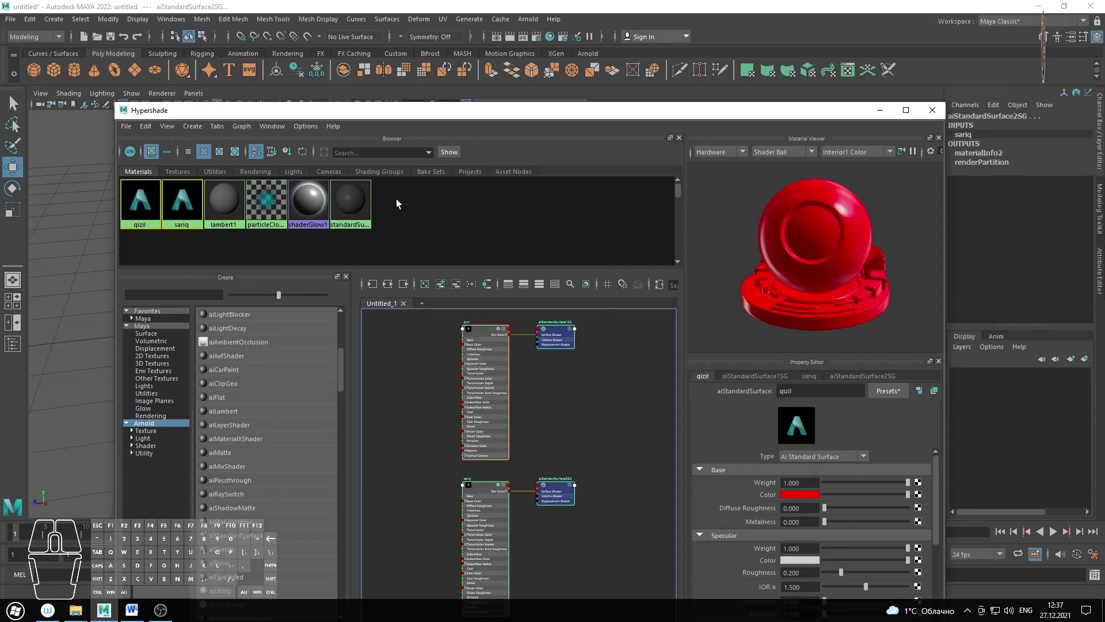
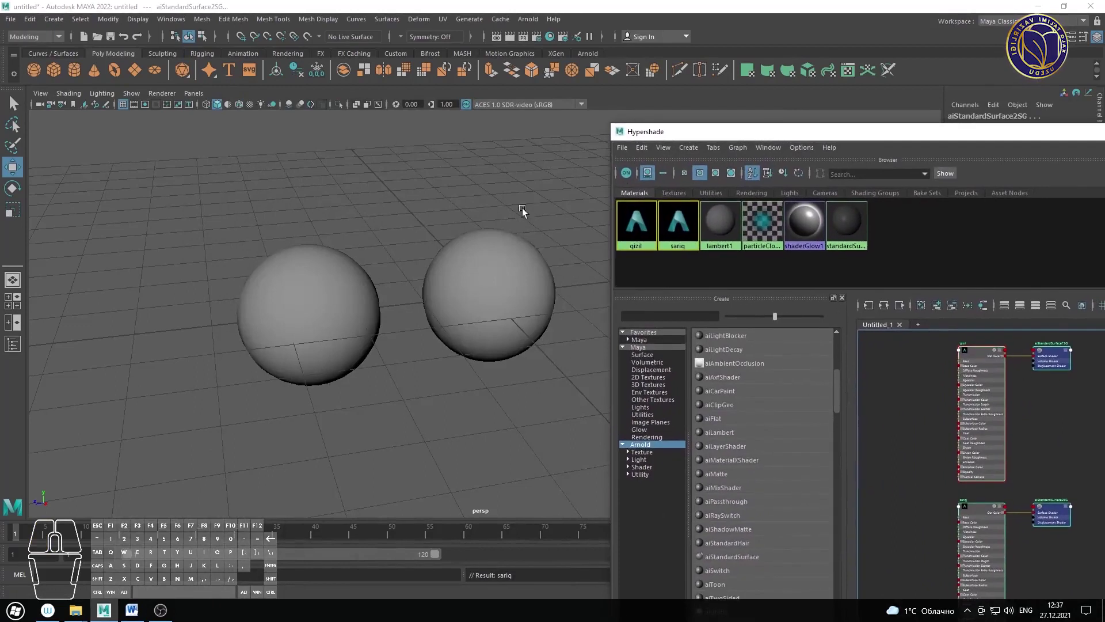
# Step: Select the right sphere and assign the red qizil material to it
pyautogui.moveTo(416, 280); pyautogui.dragTo(388, 266)
pyautogui.rightClick(401, 246)
pyautogui.middleClick(410, 267)
pyautogui.moveTo(193, 180); pyautogui.dragTo(523, 383)
pyautogui.middleClick(486, 331)
pyautogui.moveTo(491, 333); pyautogui.dragTo(476, 334)
pyautogui.click(375, 212)
pyautogui.moveTo(159, 181); pyautogui.dragTo(532, 391)
pyautogui.rightClick(438, 247)
pyautogui.middleClick(435, 270)
pyautogui.middleClick(400, 265)
pyautogui.moveTo(388, 233); pyautogui.dragTo(409, 252)
pyautogui.middleClick(409, 276)
pyautogui.click(336, 249)
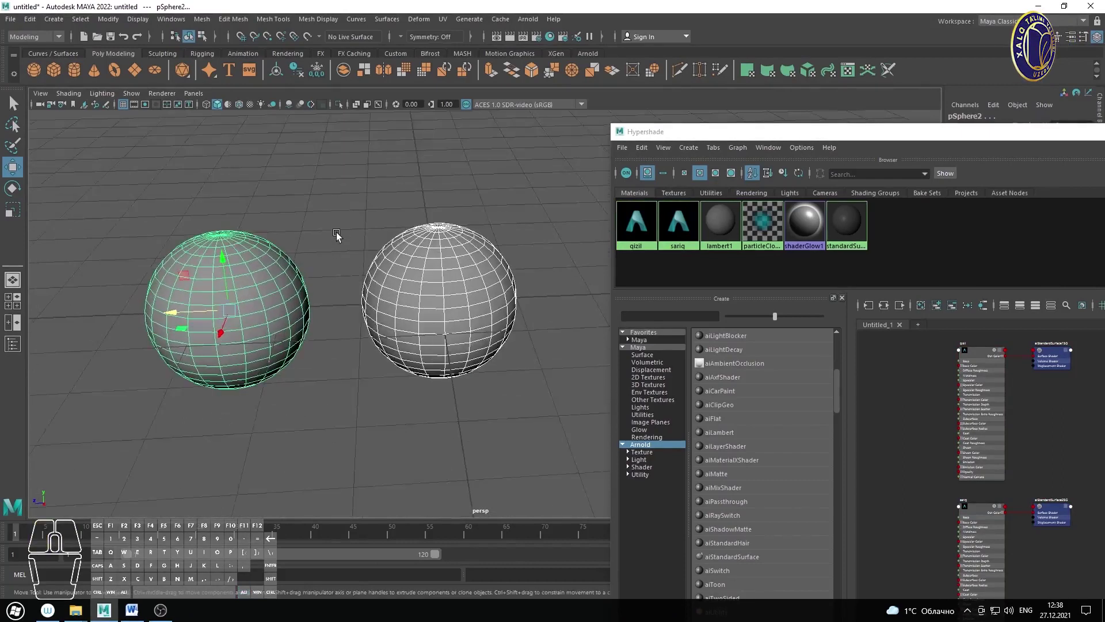
pyautogui.click(340, 232)
pyautogui.moveTo(199, 196); pyautogui.dragTo(527, 373)
pyautogui.click(530, 218)
pyautogui.moveTo(499, 195); pyautogui.dragTo(424, 341)
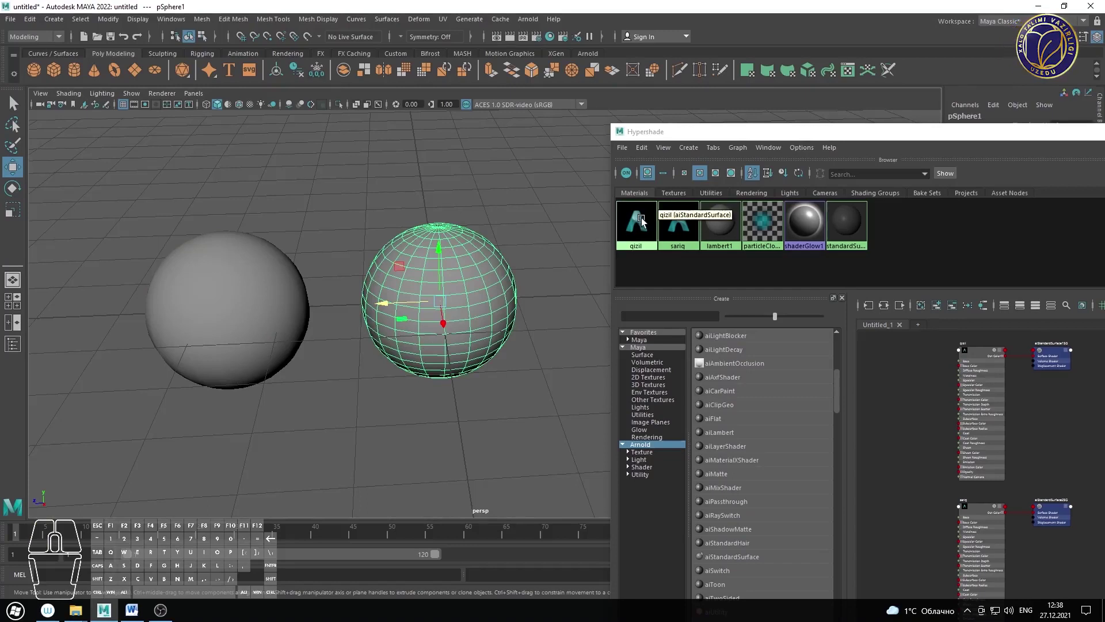
pyautogui.moveTo(645, 224); pyautogui.dragTo(647, 189)
pyautogui.click(555, 254)
pyautogui.moveTo(509, 229); pyautogui.dragTo(408, 336)
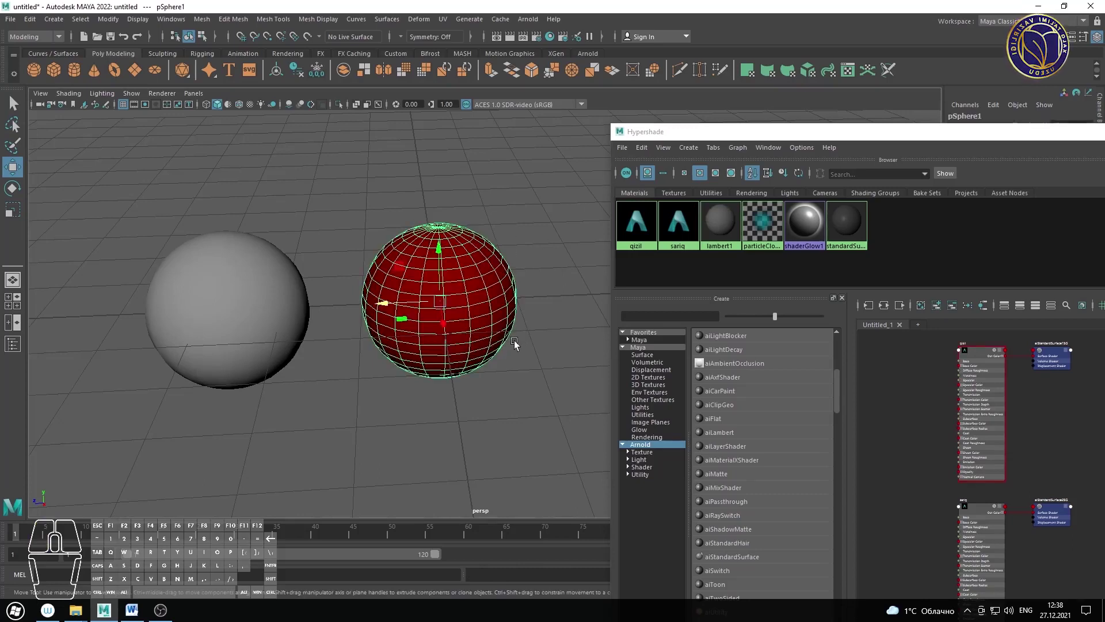
# Step: Assign the yellow sariq material to the left sphere and review both spheres in the viewport
pyautogui.moveTo(284, 177); pyautogui.dragTo(234, 349)
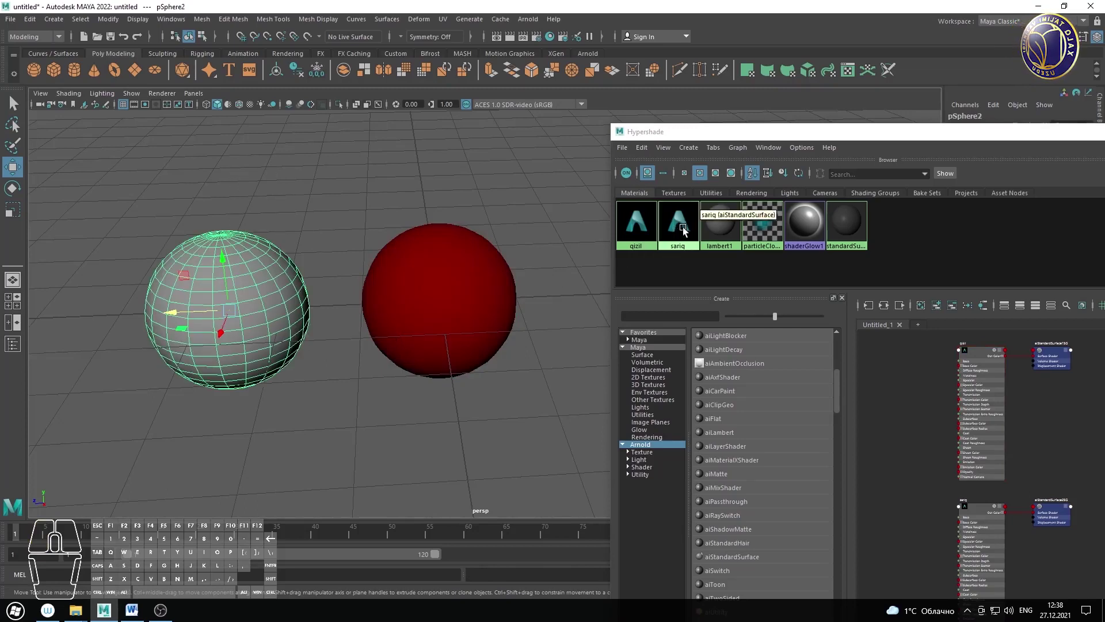
pyautogui.moveTo(686, 229); pyautogui.dragTo(687, 198)
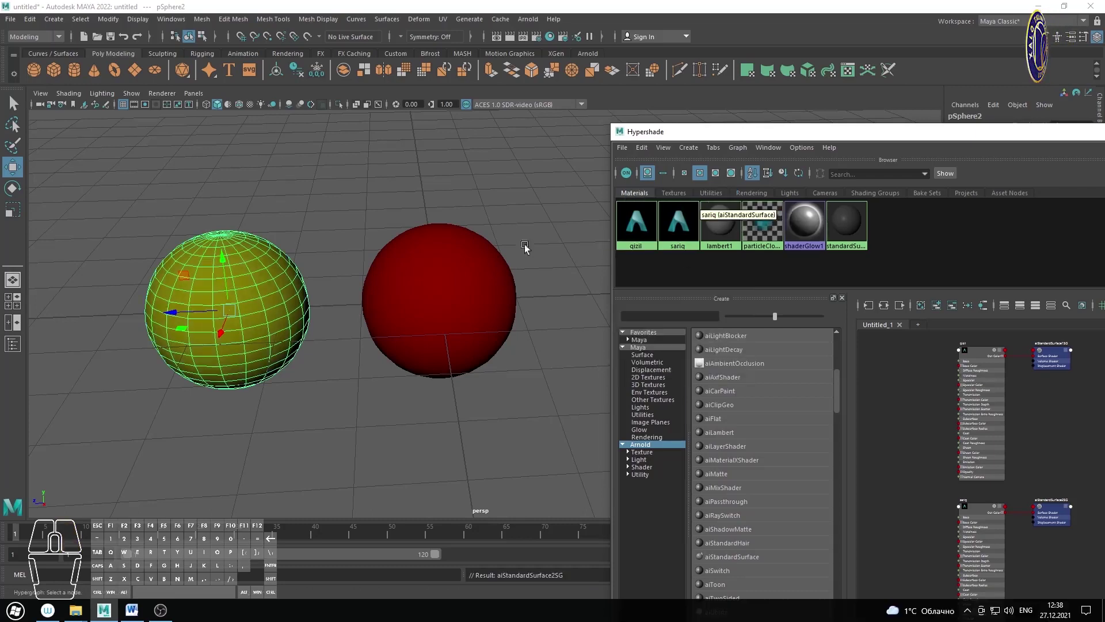
pyautogui.click(362, 199)
pyautogui.click(170, 210)
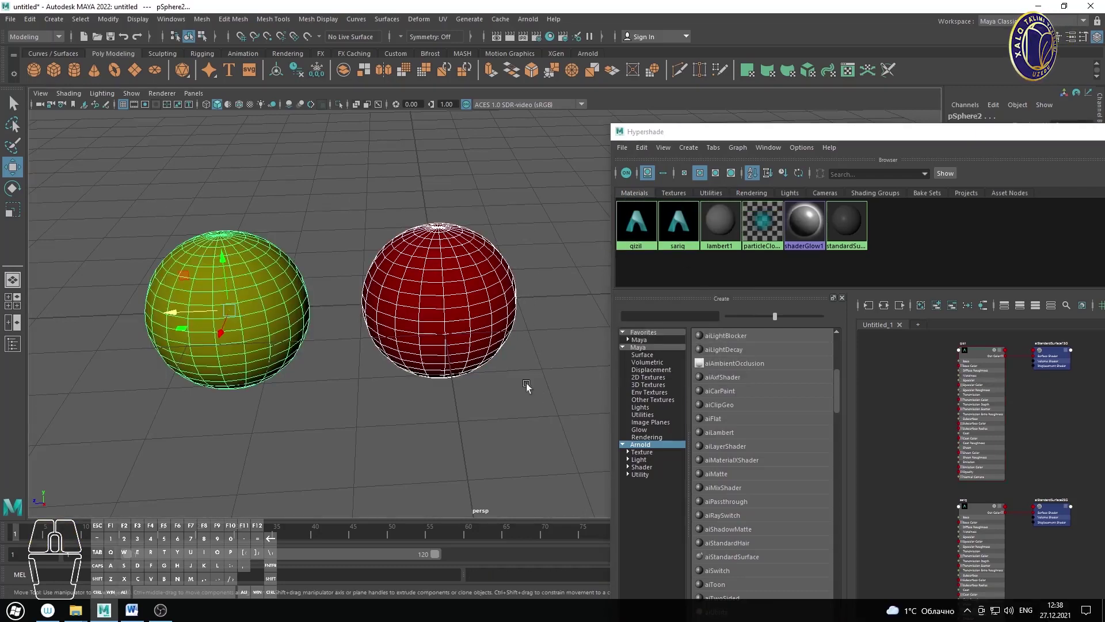
pyautogui.rightClick(471, 239)
pyautogui.middleClick(451, 267)
pyautogui.rightClick(452, 212)
pyautogui.middleClick(452, 232)
pyautogui.moveTo(407, 205); pyautogui.dragTo(407, 207)
pyautogui.moveTo(206, 197); pyautogui.dragTo(526, 381)
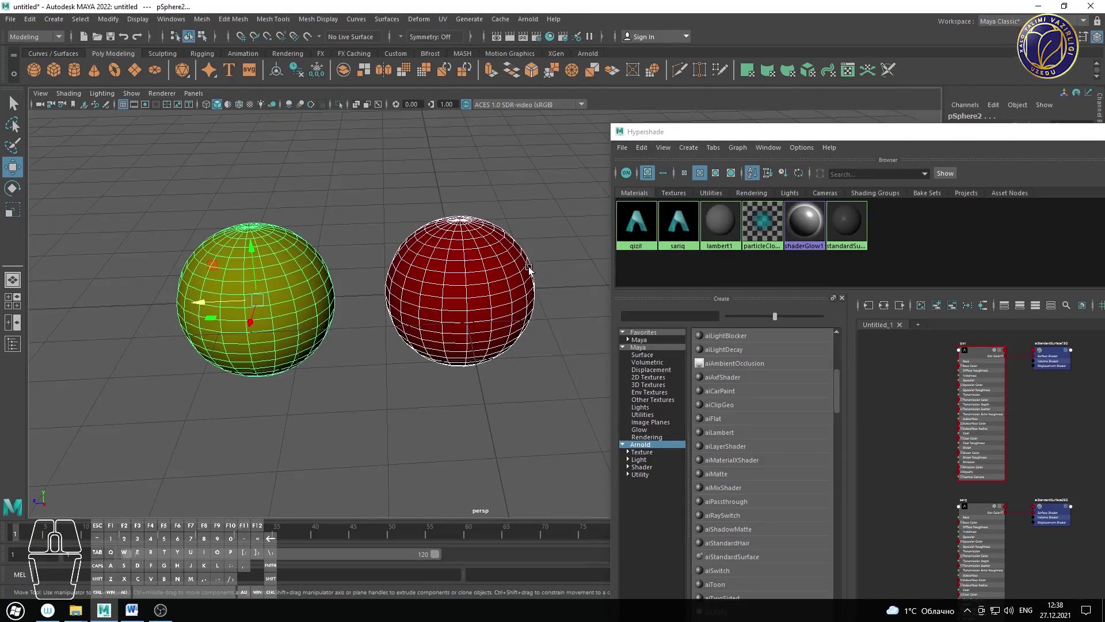
pyautogui.moveTo(543, 286); pyautogui.dragTo(544, 300)
pyautogui.click(558, 290)
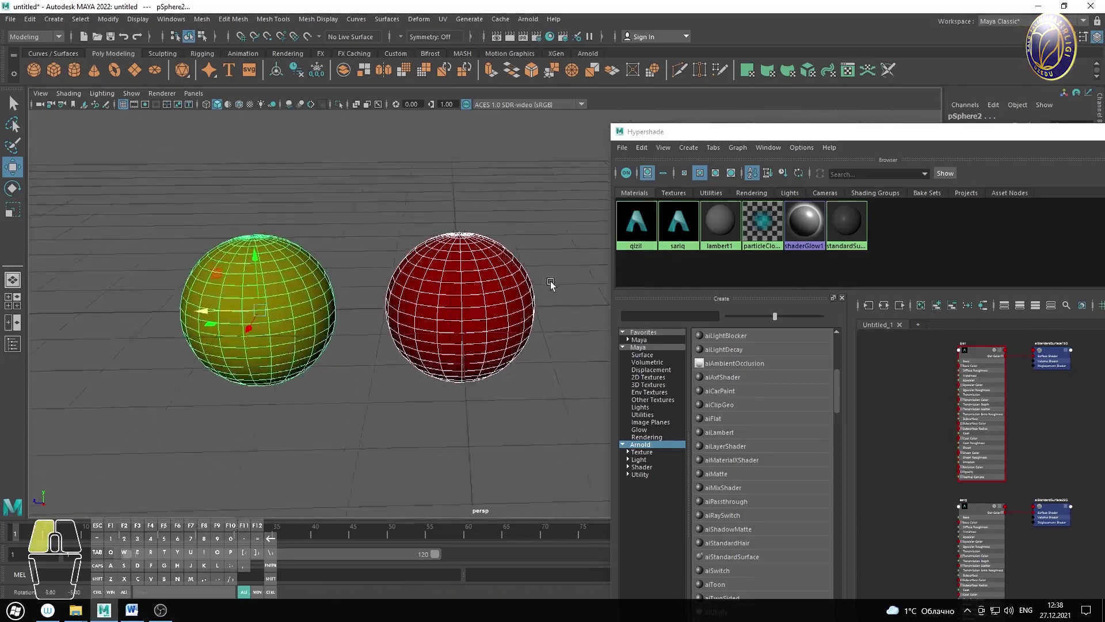
pyautogui.rightClick(542, 248)
pyautogui.middleClick(507, 253)
pyautogui.click(539, 253)
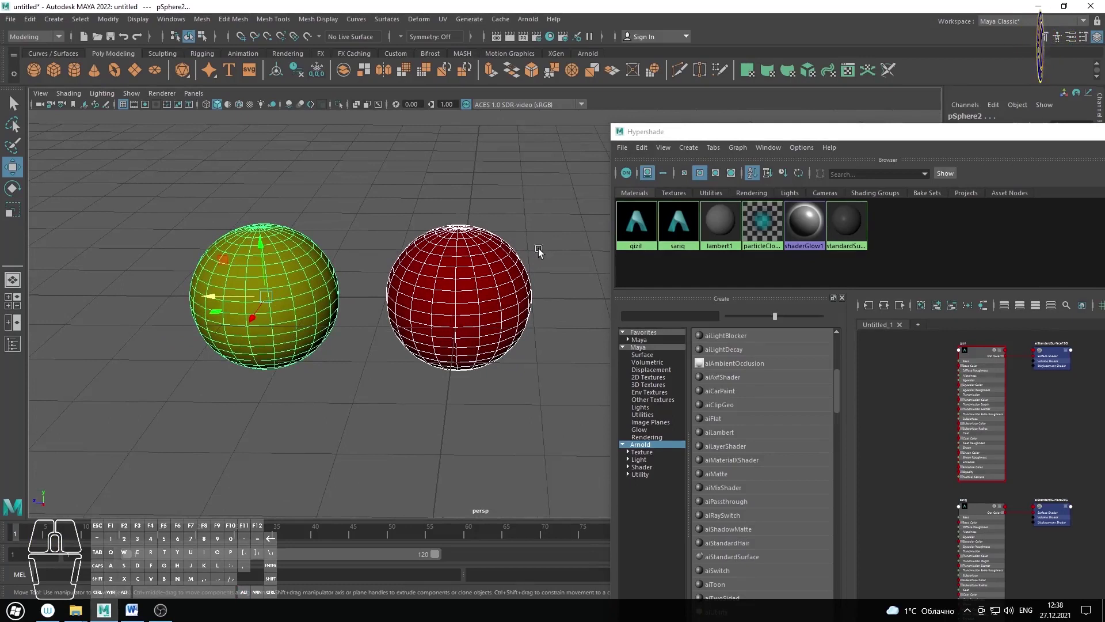
pyautogui.rightClick(549, 251)
pyautogui.middleClick(533, 284)
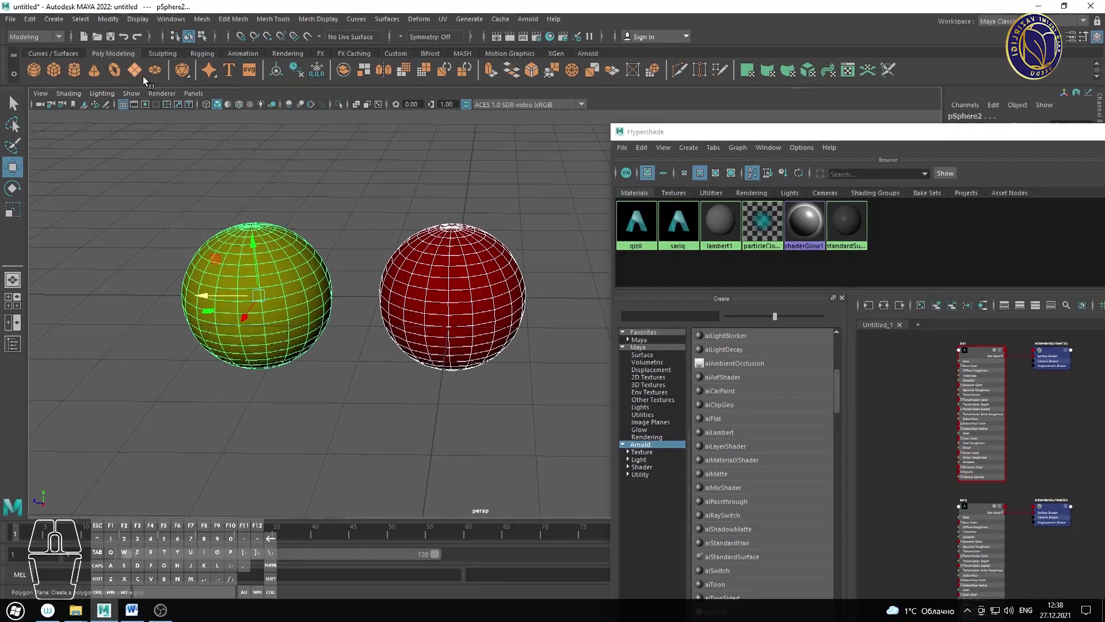
# Step: Create a polygon plane and scale it up into a wide ground beneath the spheres
pyautogui.click(130, 74)
pyautogui.press('r')
pyautogui.click(452, 298)
pyautogui.click(467, 302)
pyautogui.click(467, 302)
pyautogui.click(484, 308)
pyautogui.moveTo(460, 257); pyautogui.dragTo(458, 332)
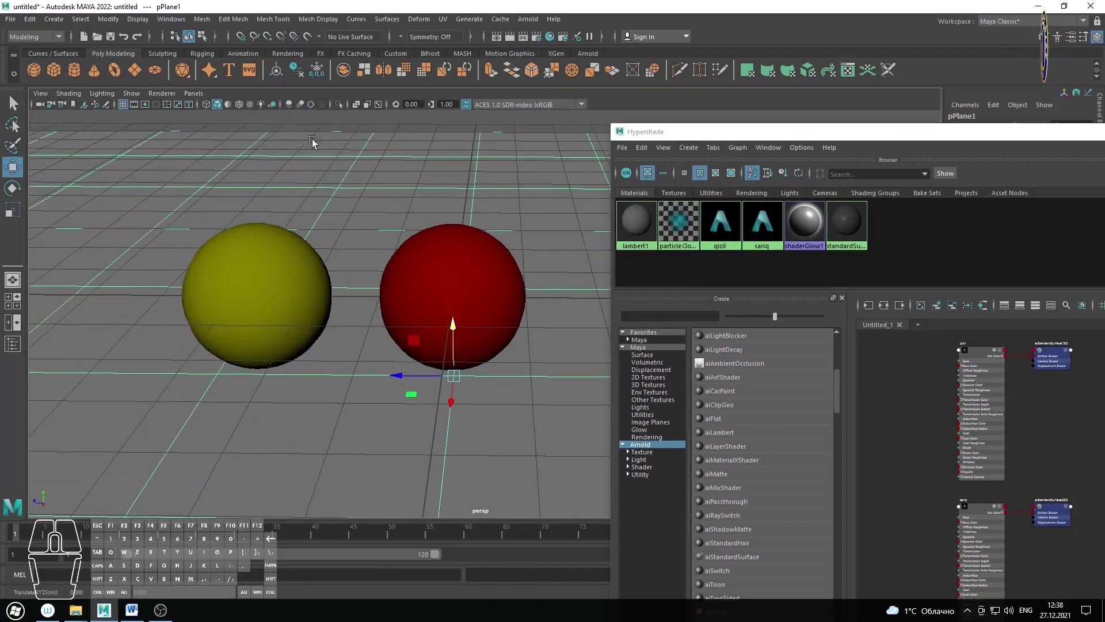
# Step: Add a directional light from the Rendering shelf
pyautogui.click(201, 52)
pyautogui.click(249, 56)
pyautogui.click(159, 56)
pyautogui.click(203, 56)
pyautogui.click(286, 56)
pyautogui.moveTo(56, 71); pyautogui.dragTo(64, 73)
# Step: Enlarge the directional light and rotate it to shine down at an angle onto the spheres
pyautogui.press('e')
pyautogui.moveTo(429, 260); pyautogui.dragTo(384, 290)
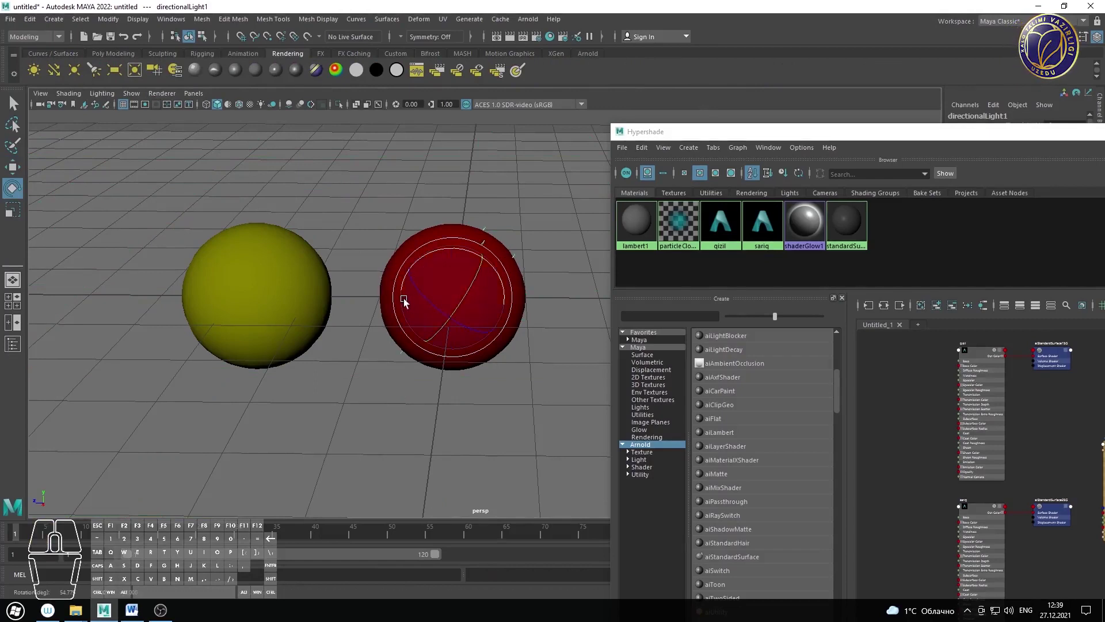
pyautogui.press('r')
pyautogui.moveTo(458, 298); pyautogui.dragTo(635, 369)
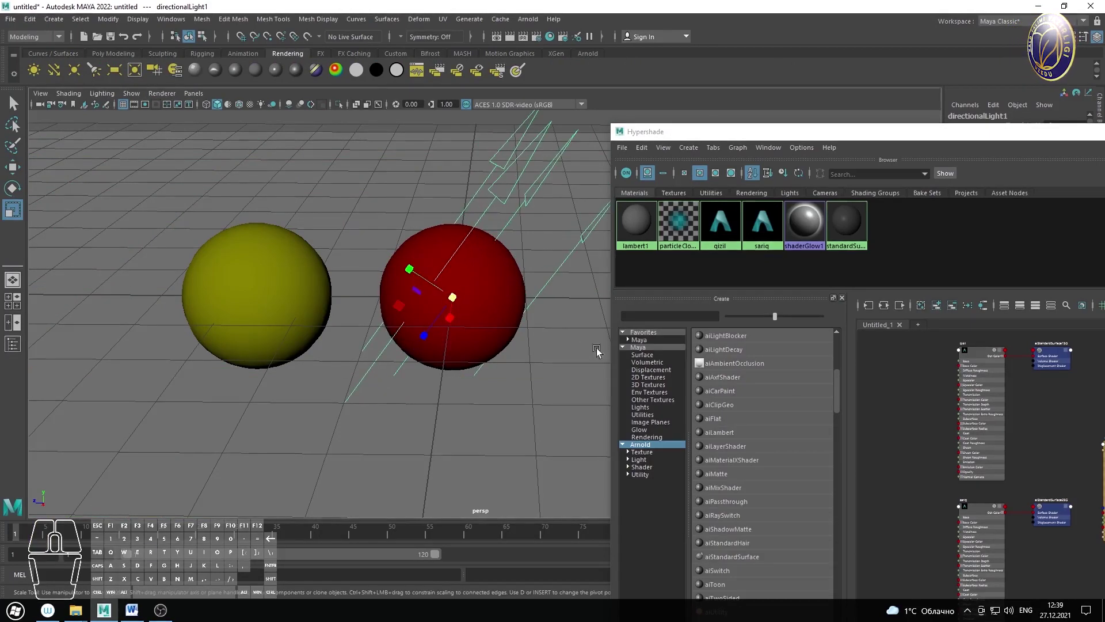
pyautogui.press('e')
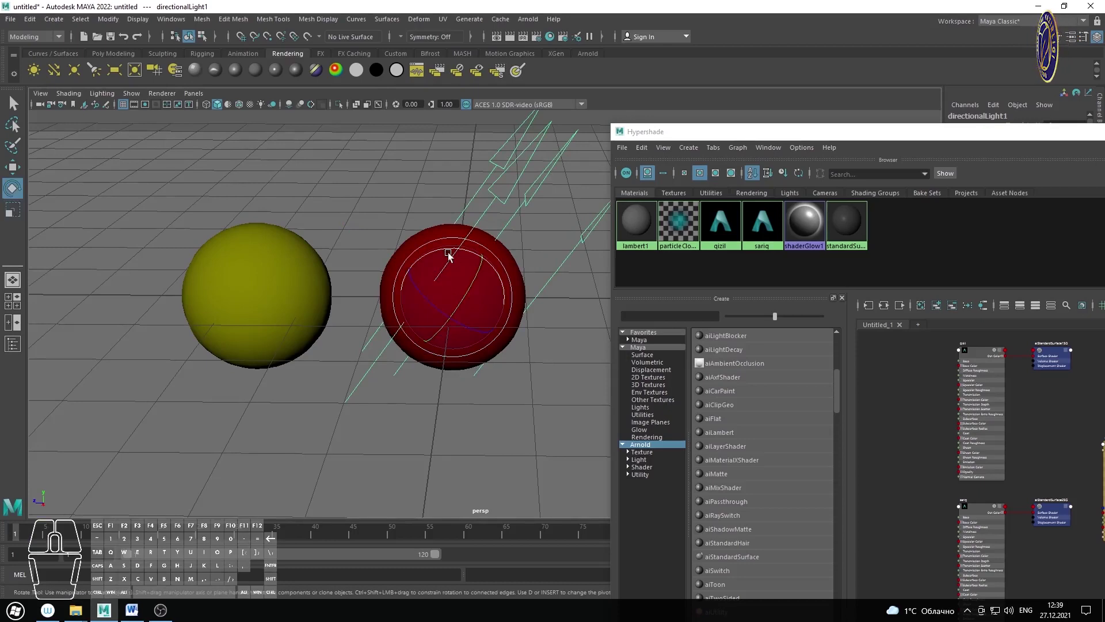
pyautogui.moveTo(436, 251); pyautogui.dragTo(606, 380)
pyautogui.moveTo(431, 259); pyautogui.dragTo(586, 338)
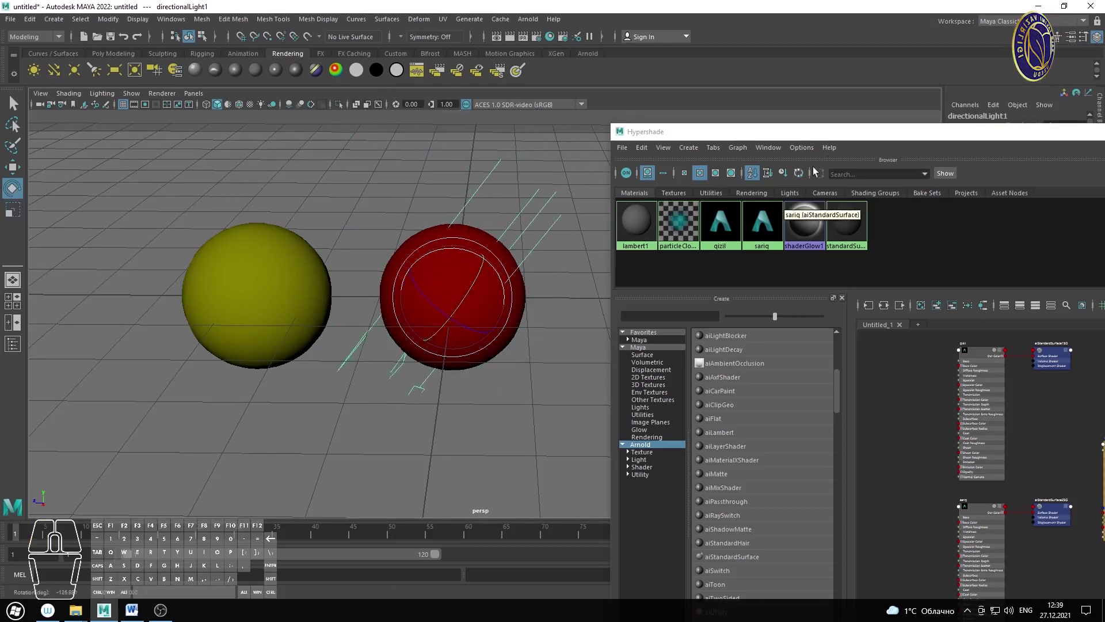
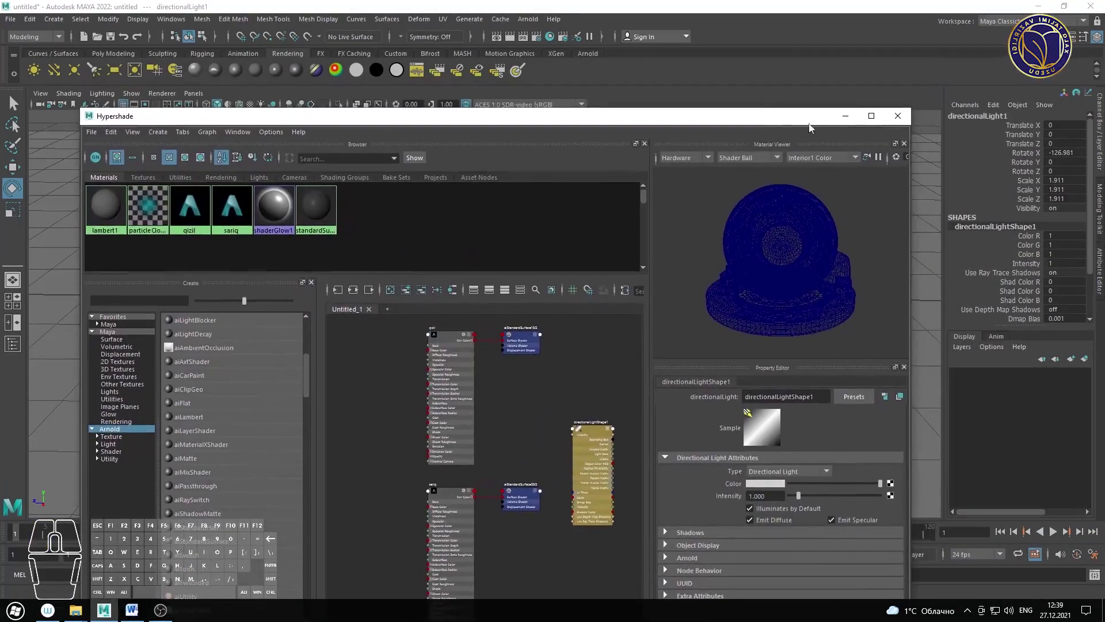
# Step: Set directionalLightShape1 Intensity to 5 in the Attribute Editor and bring up the Arnold menu
pyautogui.click(849, 120)
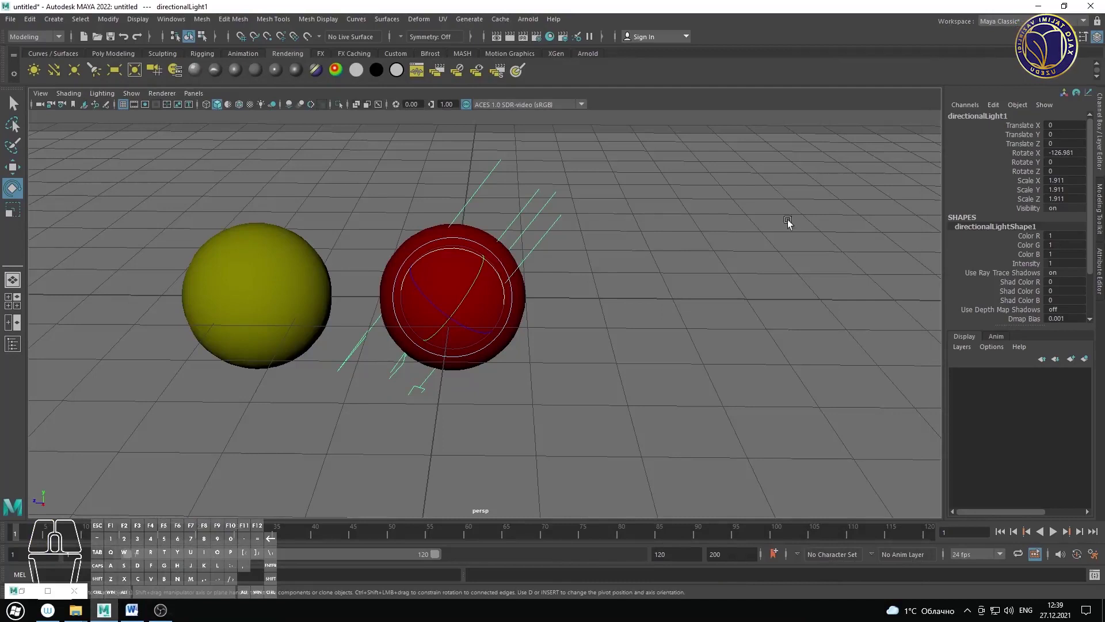
pyautogui.click(1103, 273)
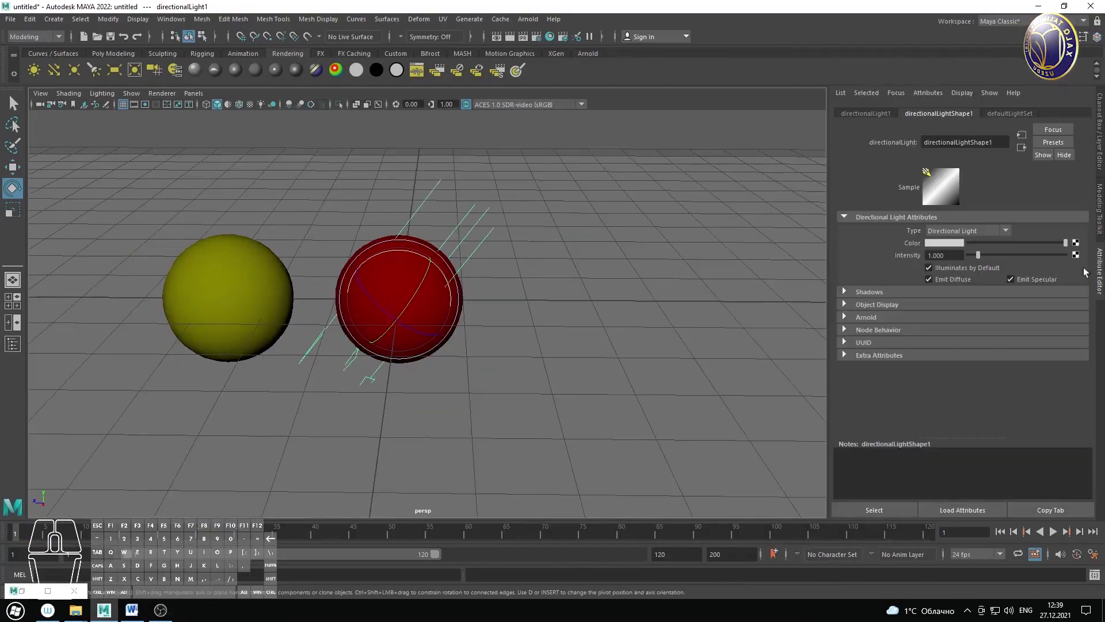
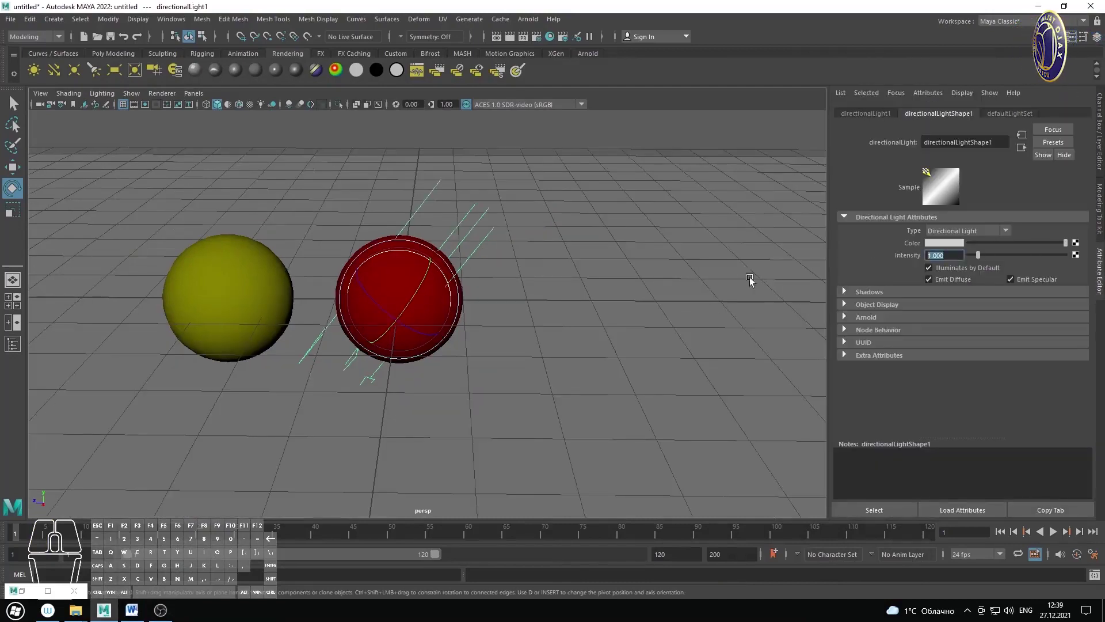
pyautogui.press('Return')
pyautogui.moveTo(661, 248); pyautogui.dragTo(635, 249)
pyautogui.moveTo(635, 266); pyautogui.dragTo(714, 254)
pyautogui.rightClick(649, 240)
pyautogui.click(659, 276)
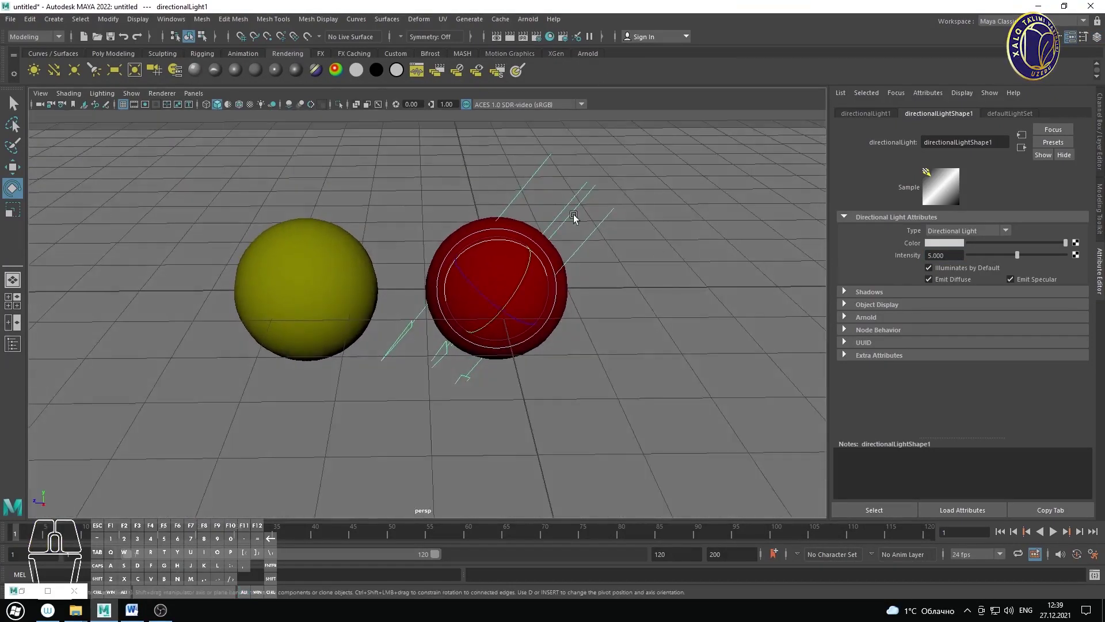
pyautogui.click(536, 21)
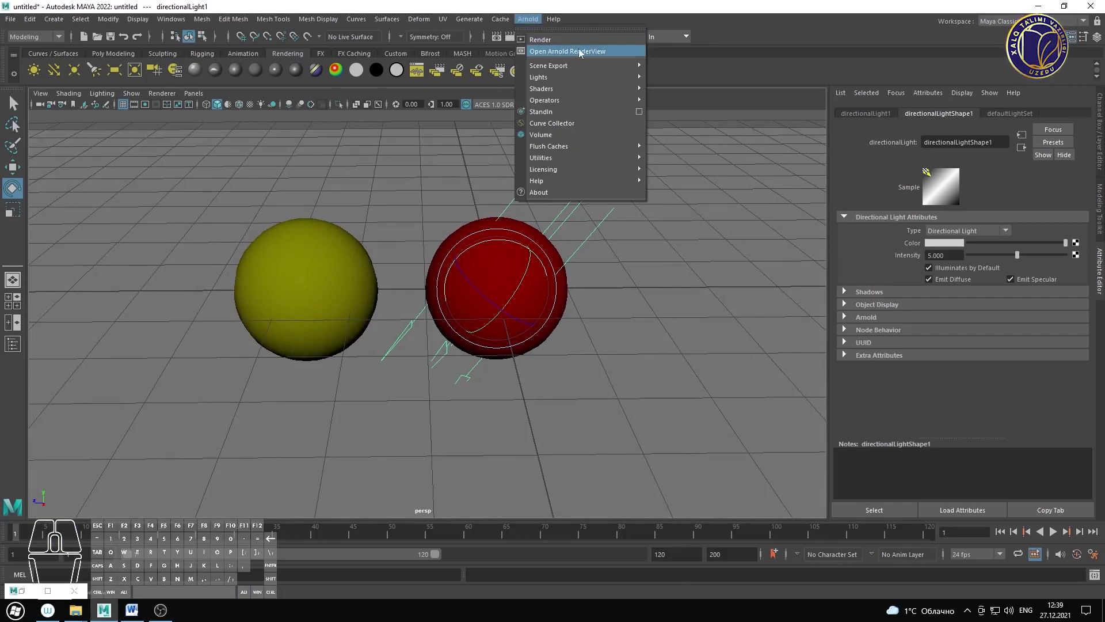
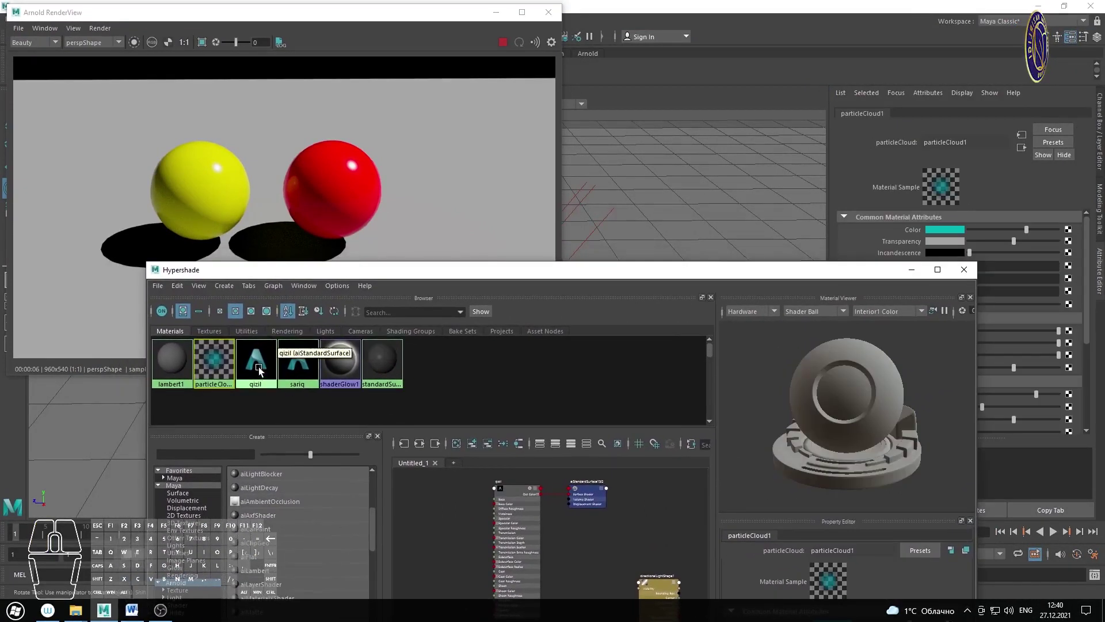
# Step: Select the red qizil swatch in Hypershade to load it in the Attribute Editor
pyautogui.click(259, 368)
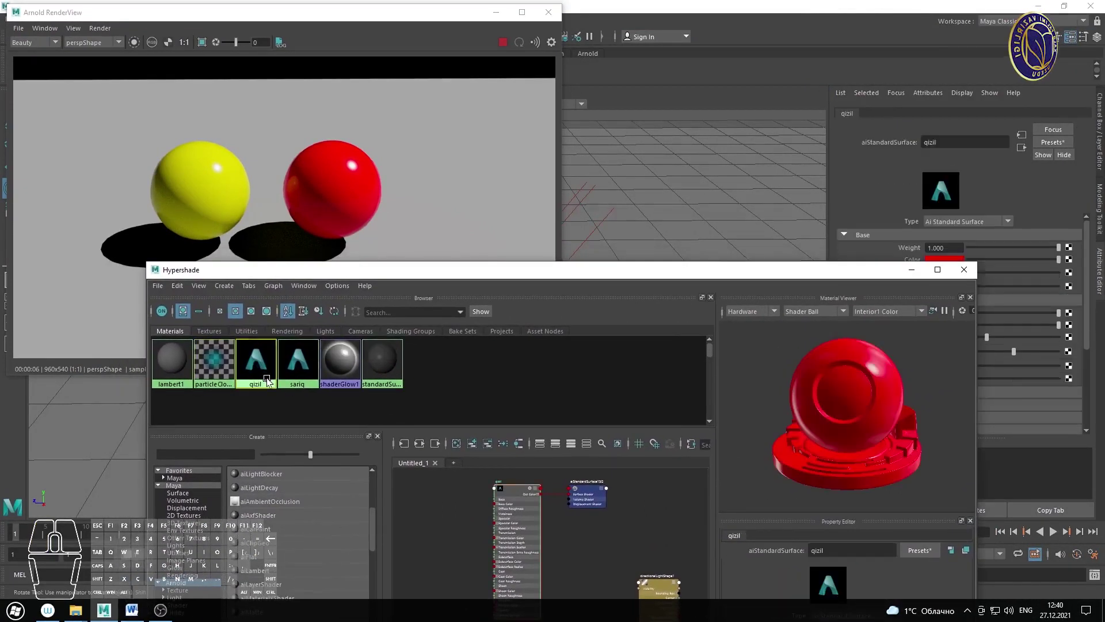
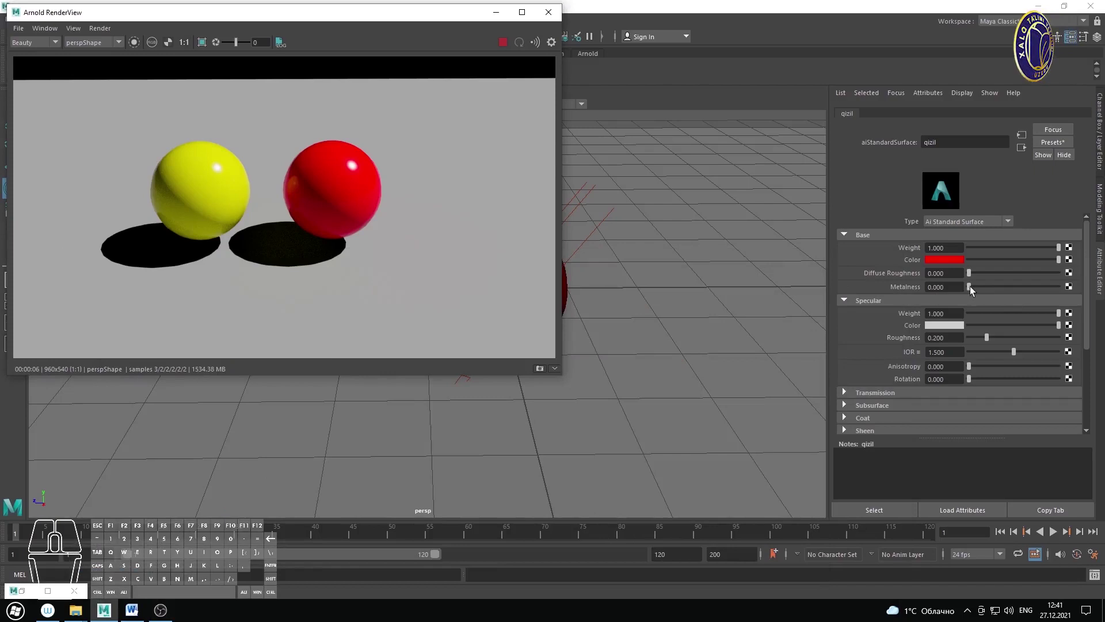
# Step: Try raising qizil's metalness and specular roughness, then undo both trial values
pyautogui.moveTo(974, 290); pyautogui.dragTo(1052, 296)
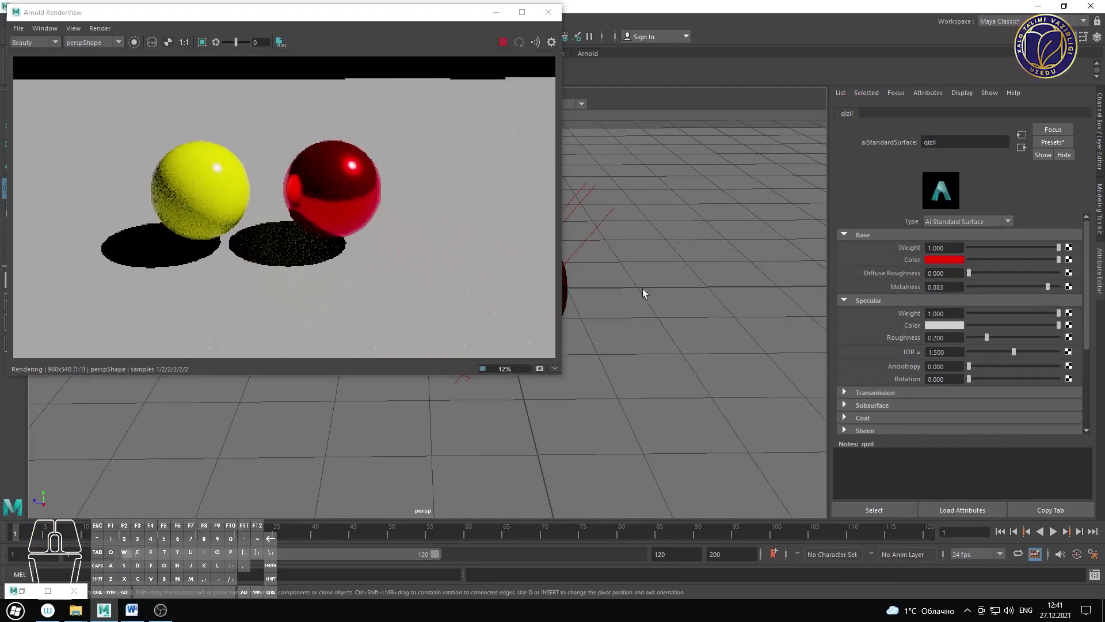
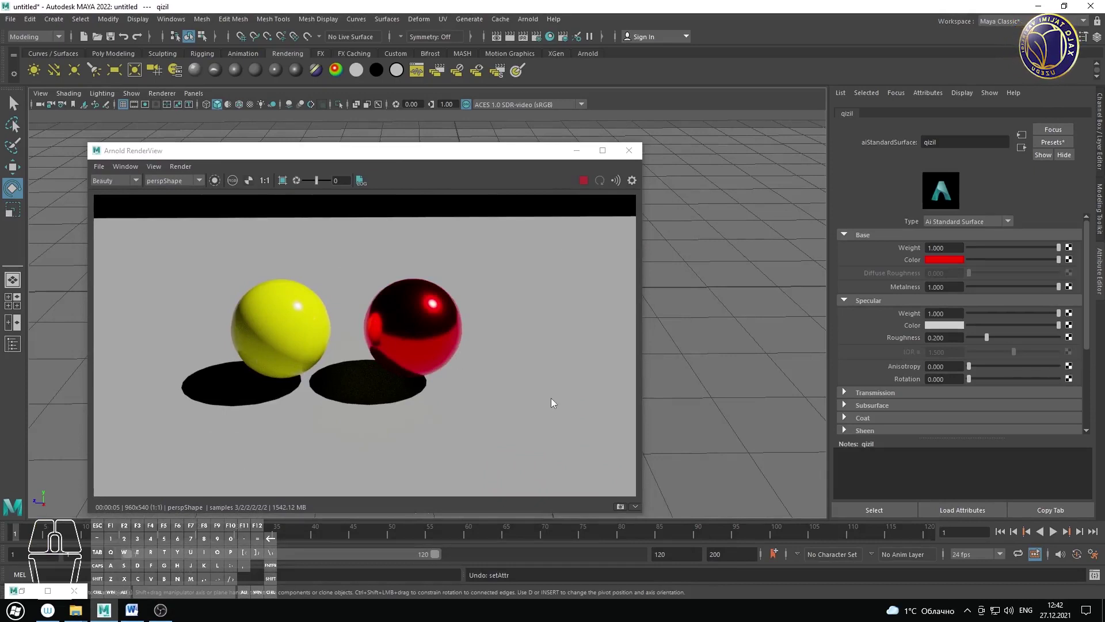
pyautogui.moveTo(991, 345); pyautogui.dragTo(1003, 347)
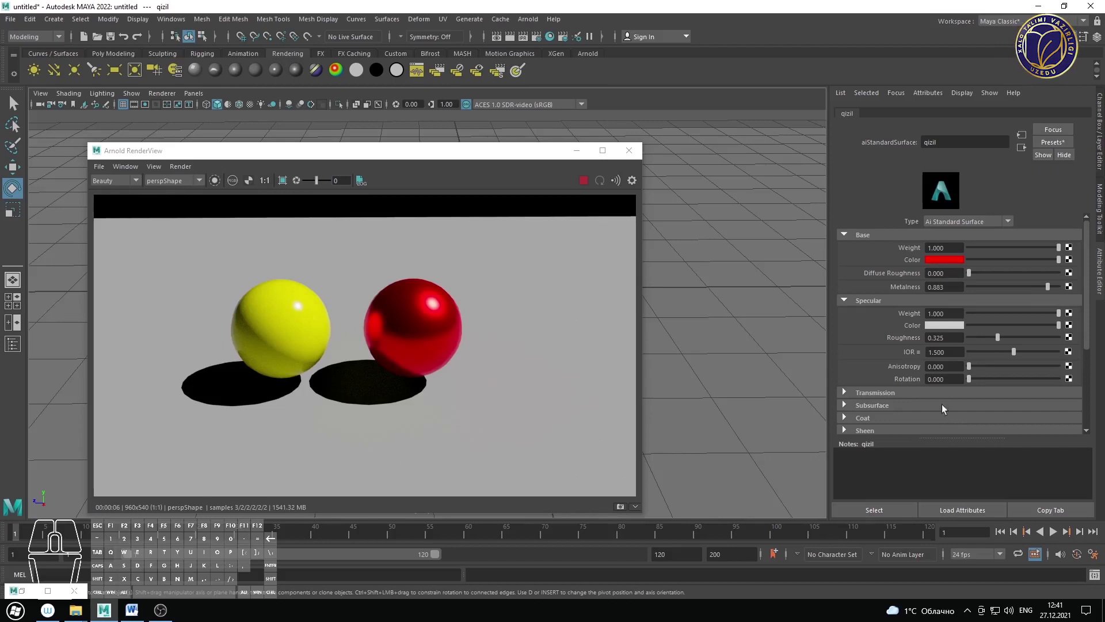
pyautogui.press('z')
pyautogui.press('z')
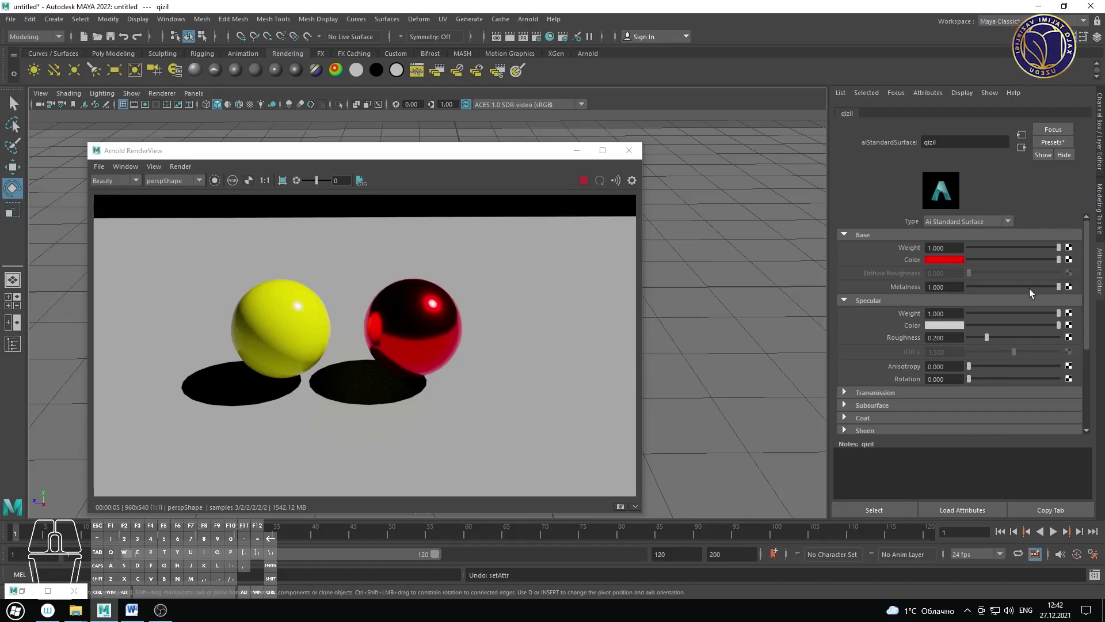
# Step: Set qizil's metalness to 0.864 and specular roughness to about 0.481
pyautogui.moveTo(1060, 290); pyautogui.dragTo(1049, 289)
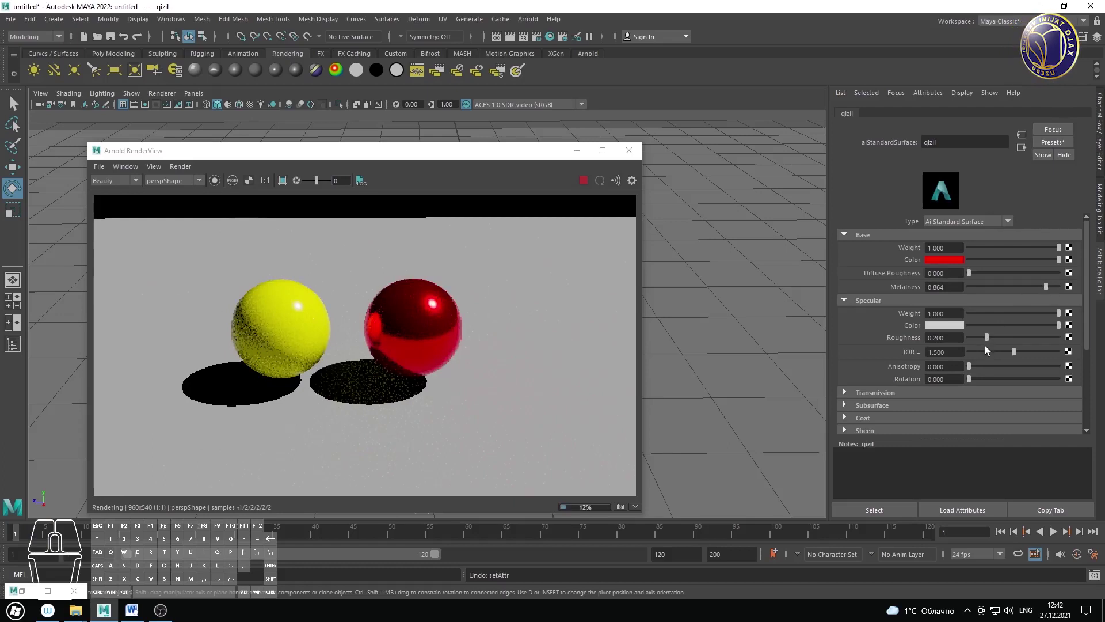
pyautogui.moveTo(991, 341); pyautogui.dragTo(1016, 341)
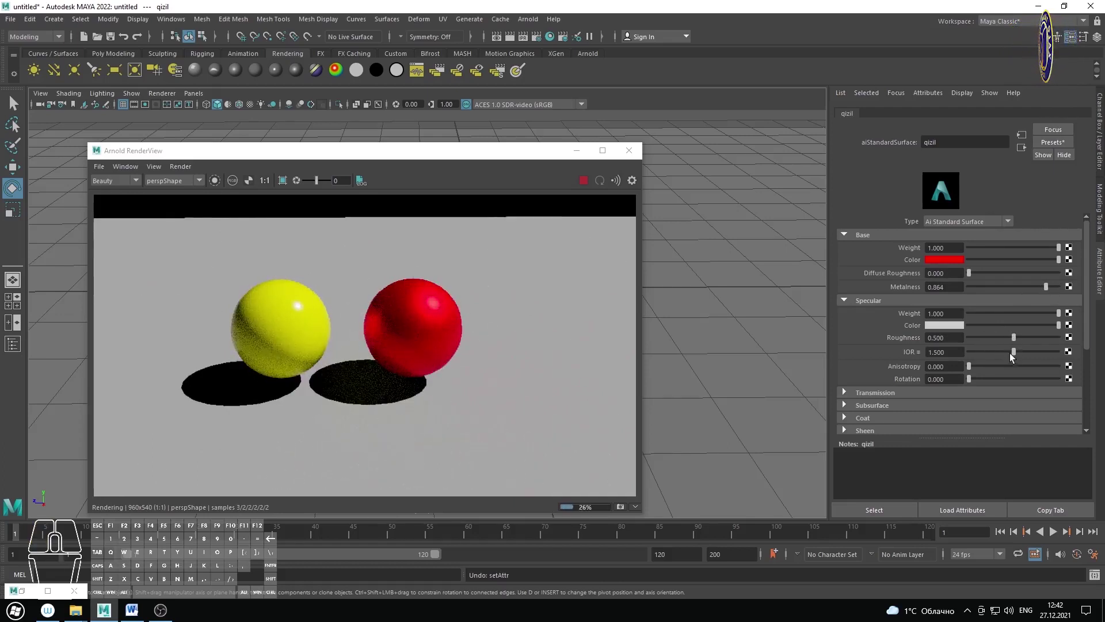
pyautogui.moveTo(1019, 340); pyautogui.dragTo(1005, 345)
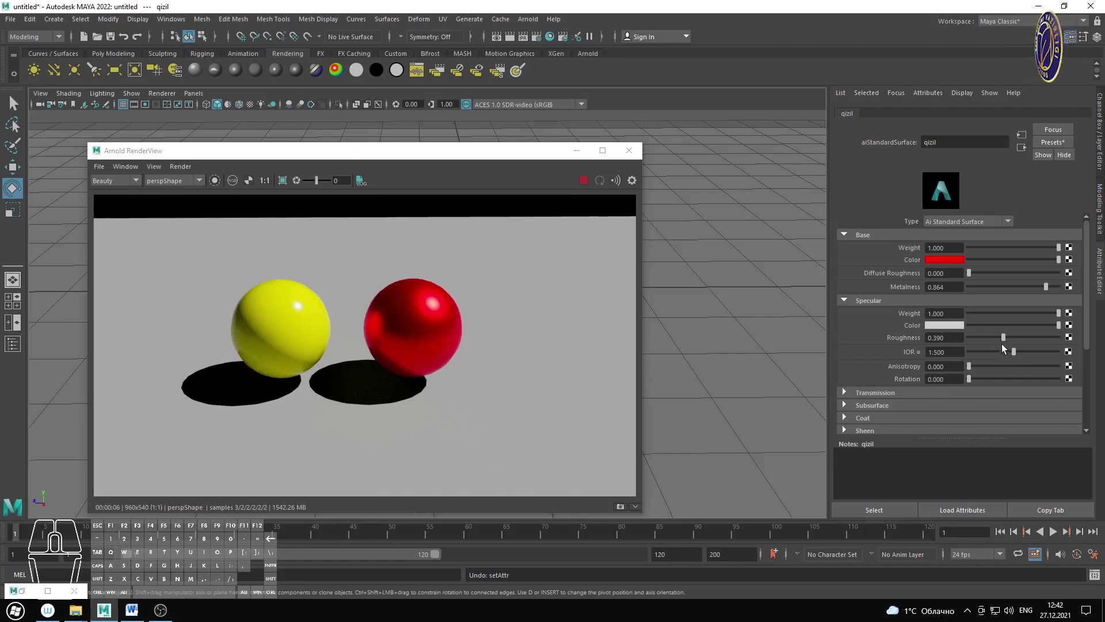
pyautogui.moveTo(1007, 343); pyautogui.dragTo(1015, 346)
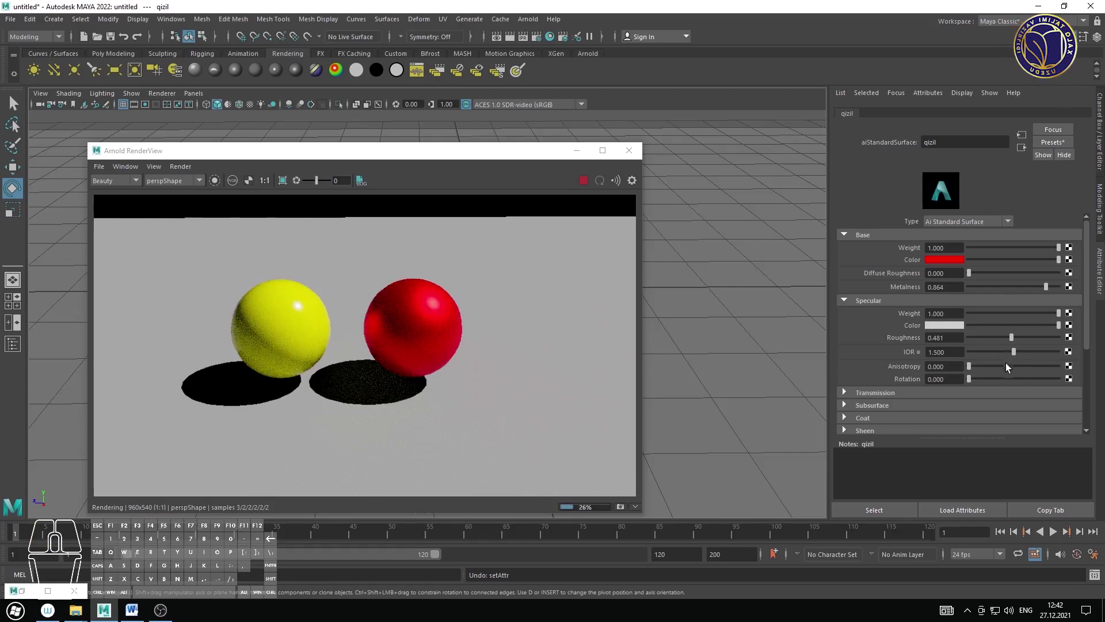
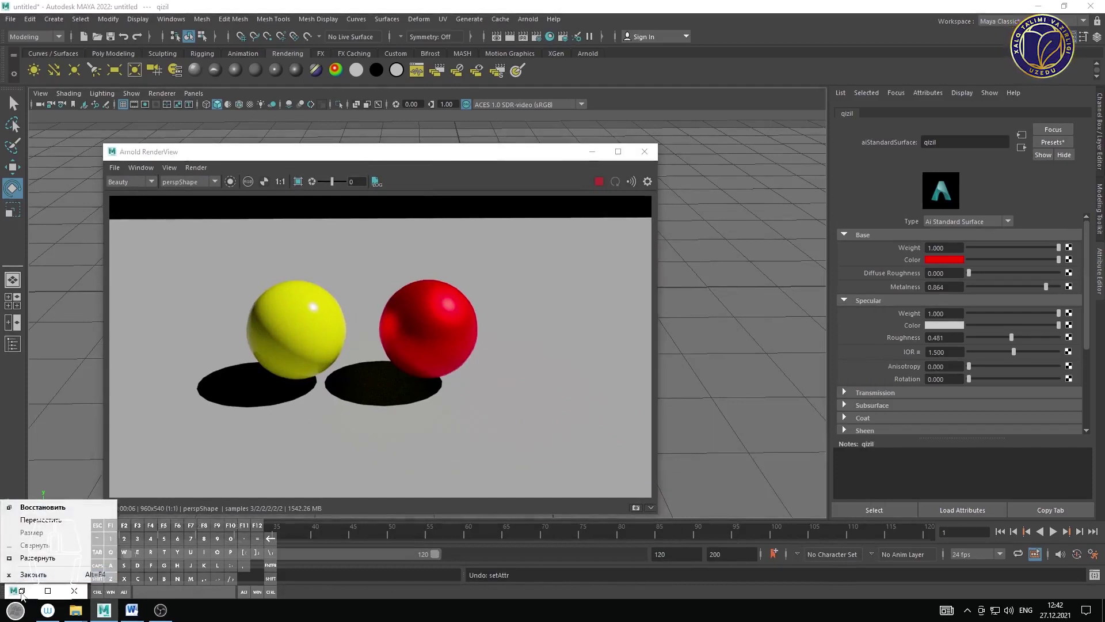
# Step: Maximize Hypershade, select the yellow sariq material and make it metallic
pyautogui.click(25, 594)
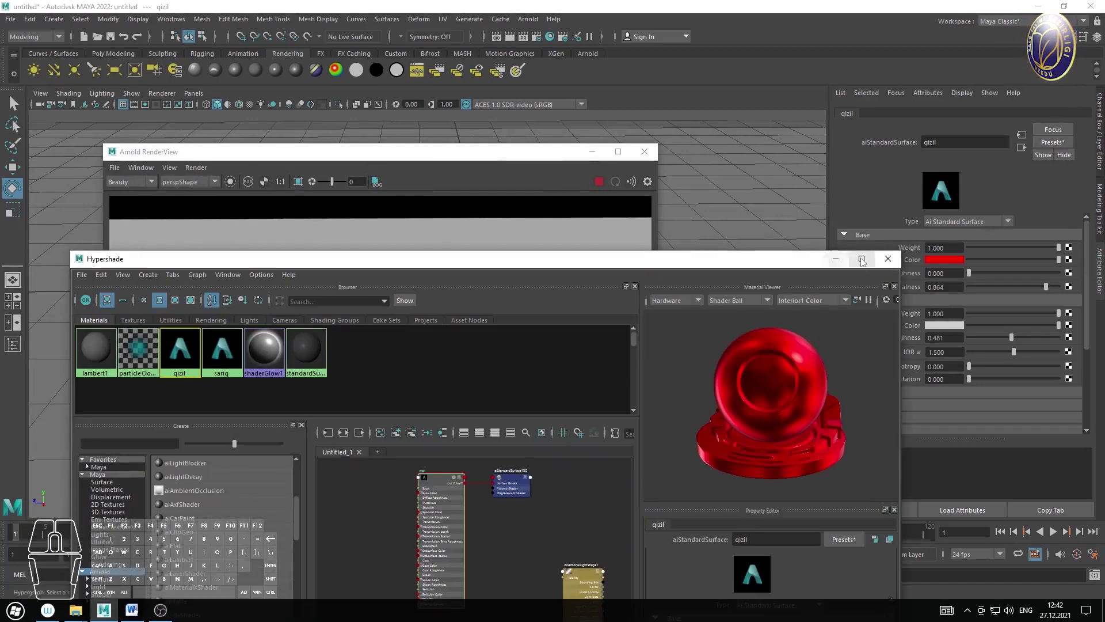
pyautogui.click(430, 228)
pyautogui.click(501, 260)
pyautogui.click(503, 419)
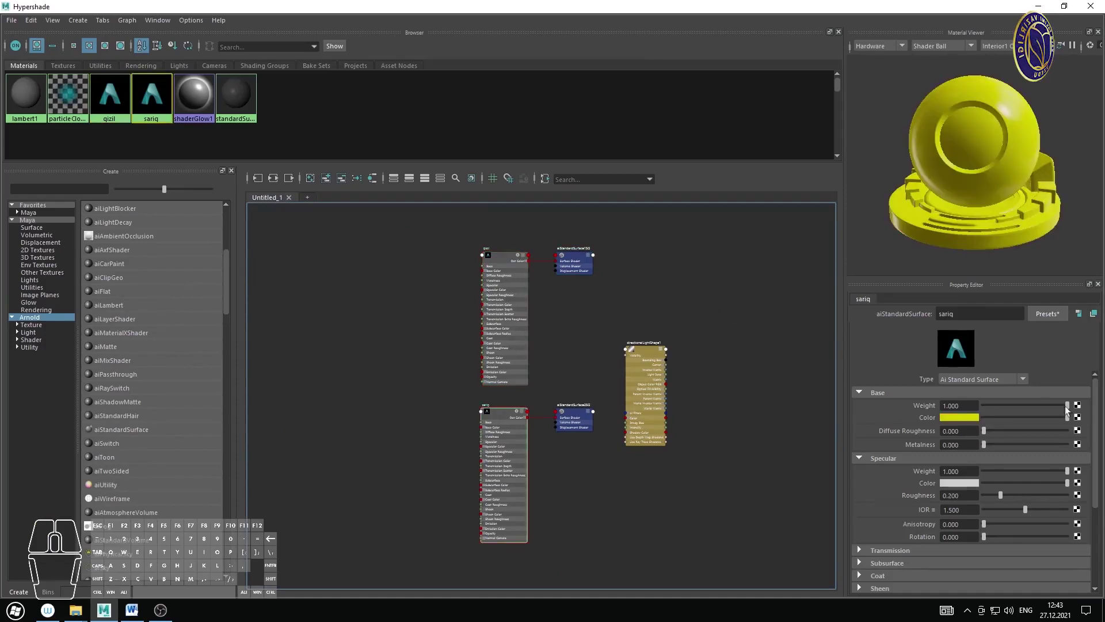
pyautogui.moveTo(1101, 416); pyautogui.dragTo(1097, 426)
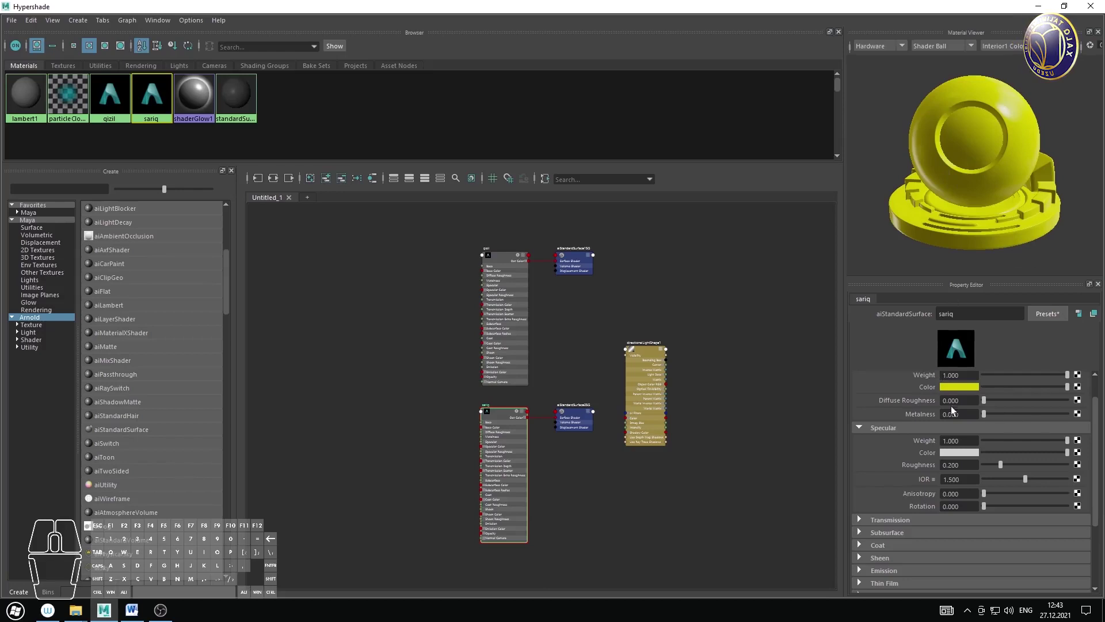
pyautogui.moveTo(1100, 406); pyautogui.dragTo(1100, 394)
pyautogui.moveTo(994, 446); pyautogui.dragTo(1053, 447)
pyautogui.click(1100, 442)
# Step: Test Transmission weight on sariq, then remove it and set specular roughness to 0.545
pyautogui.click(938, 447)
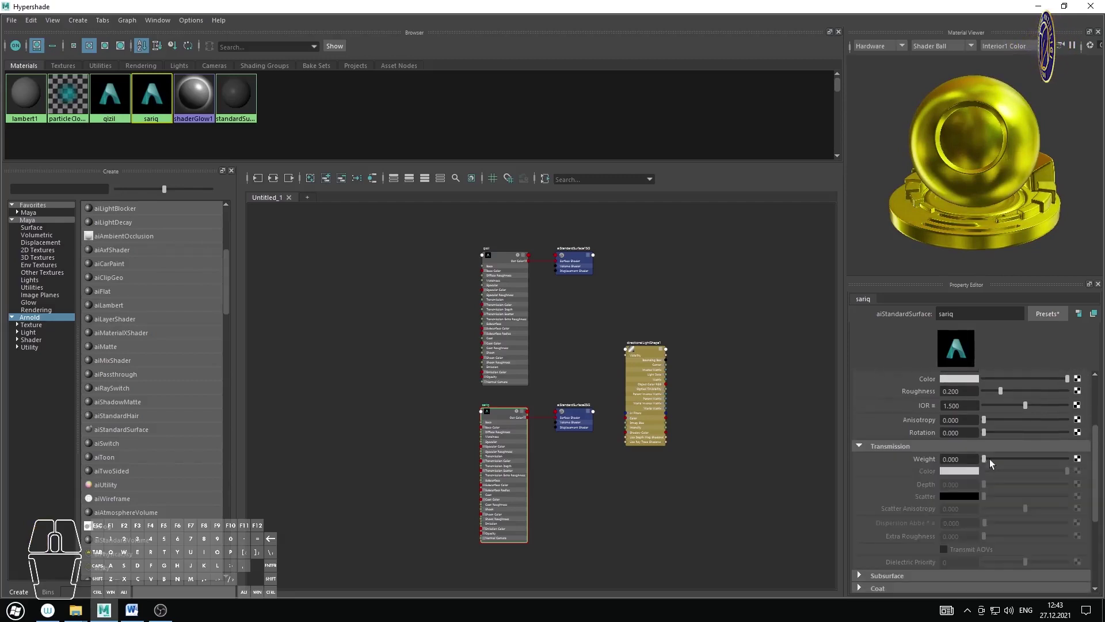
pyautogui.moveTo(995, 461); pyautogui.dragTo(1061, 464)
pyautogui.click(1101, 451)
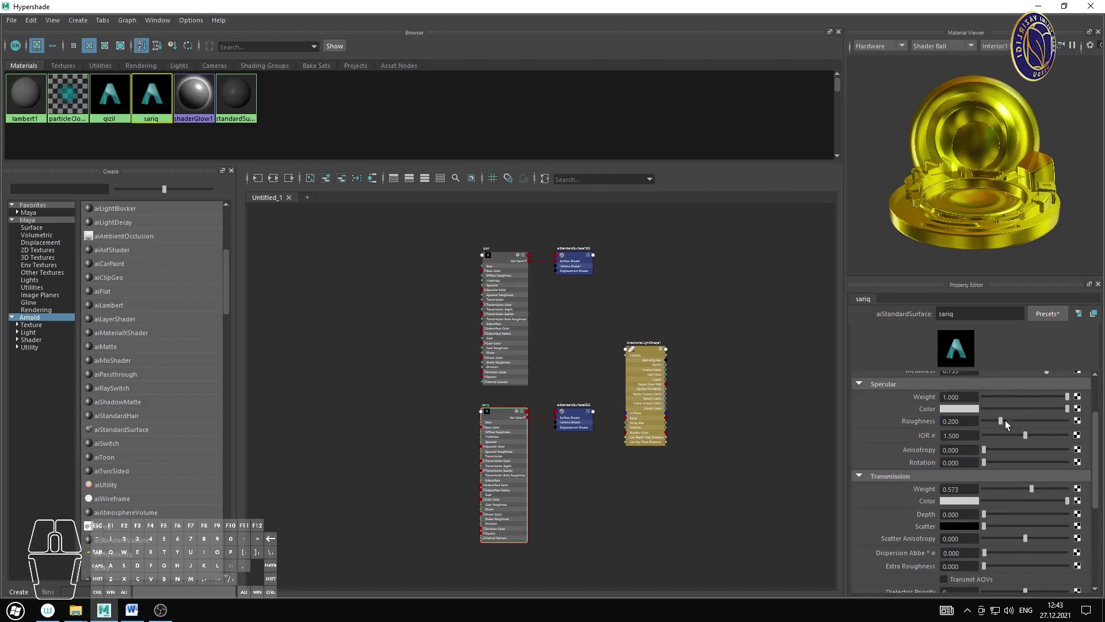
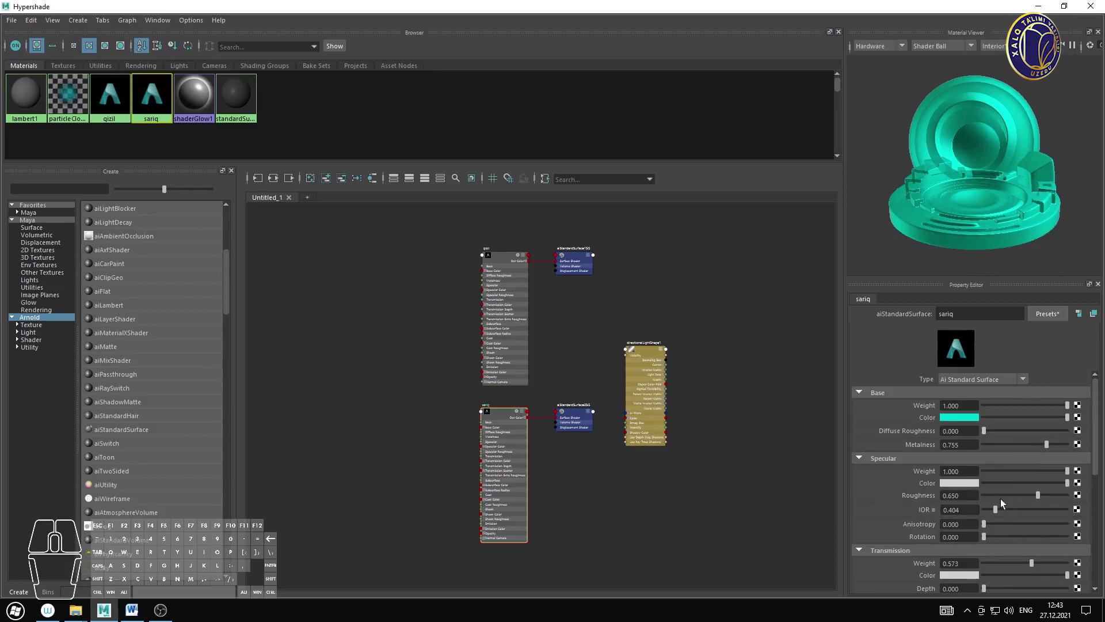
pyautogui.moveTo(1043, 498); pyautogui.dragTo(992, 503)
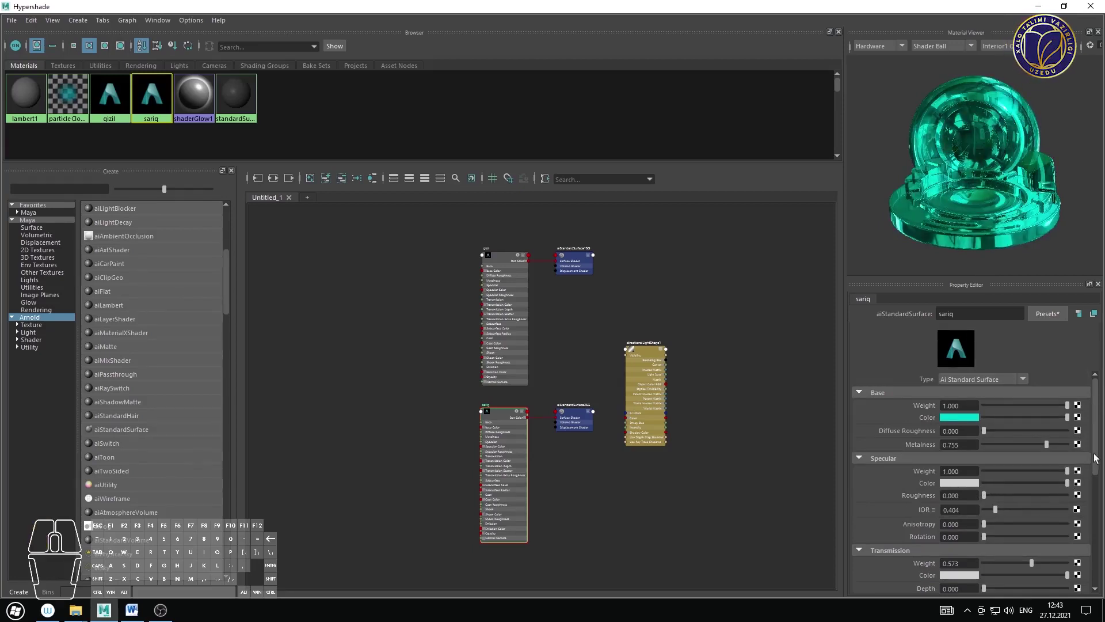
pyautogui.moveTo(1100, 456); pyautogui.dragTo(1095, 486)
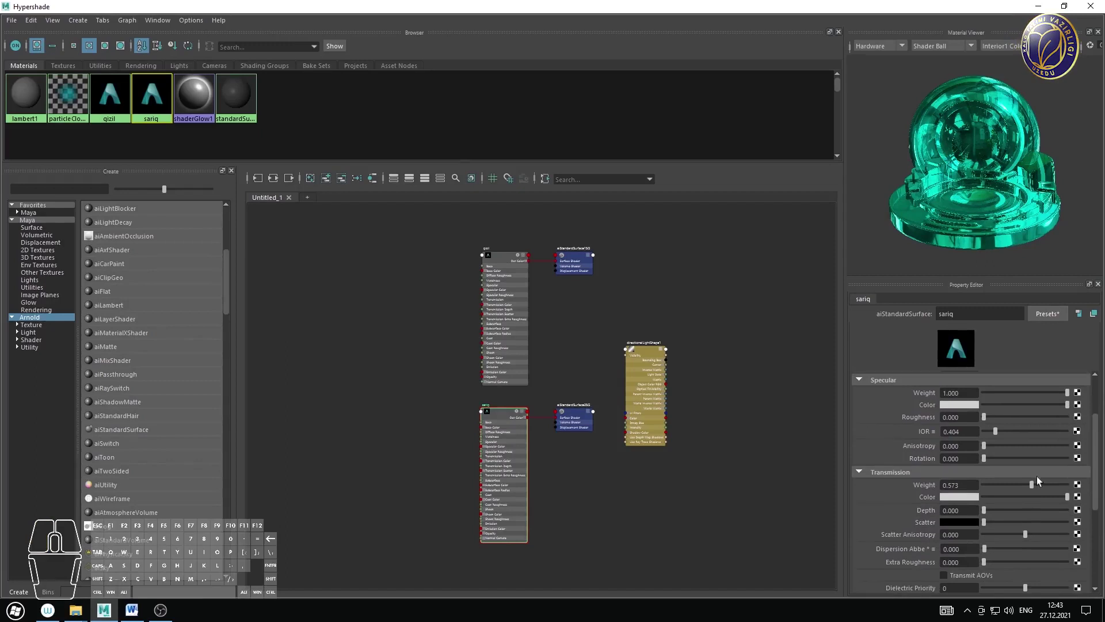
pyautogui.moveTo(1038, 487); pyautogui.dragTo(1081, 489)
pyautogui.moveTo(1004, 487); pyautogui.dragTo(970, 487)
# Step: Check sariq's base colour and settle metalness at 0.692 with IOR 0.404
pyautogui.moveTo(1101, 440); pyautogui.dragTo(1097, 422)
pyautogui.click(1020, 454)
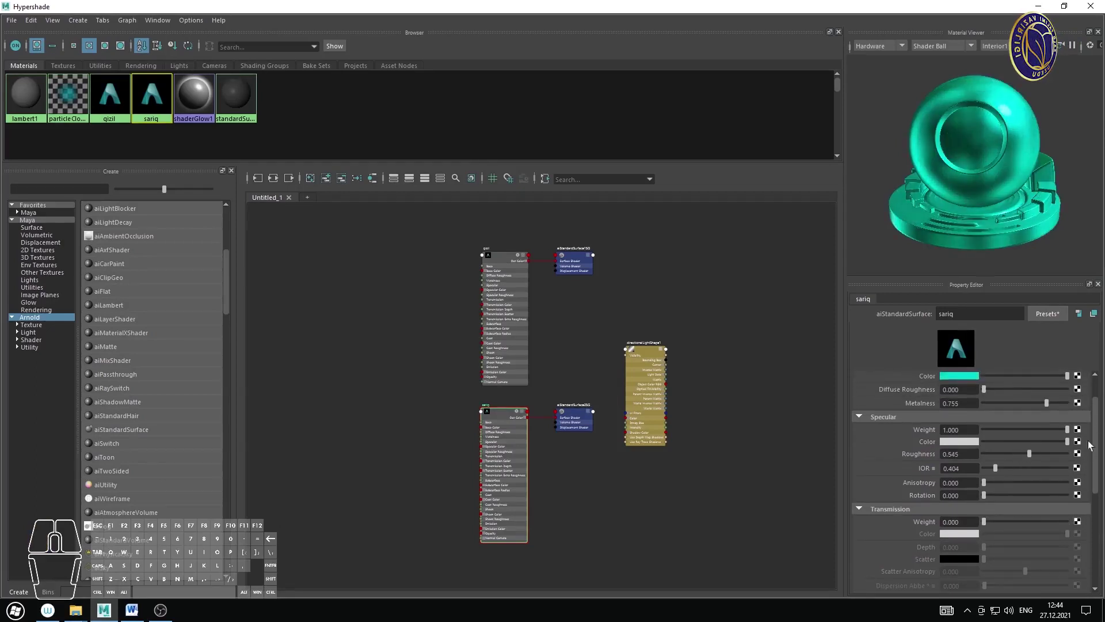
pyautogui.moveTo(1101, 427); pyautogui.dragTo(1092, 392)
pyautogui.click(962, 421)
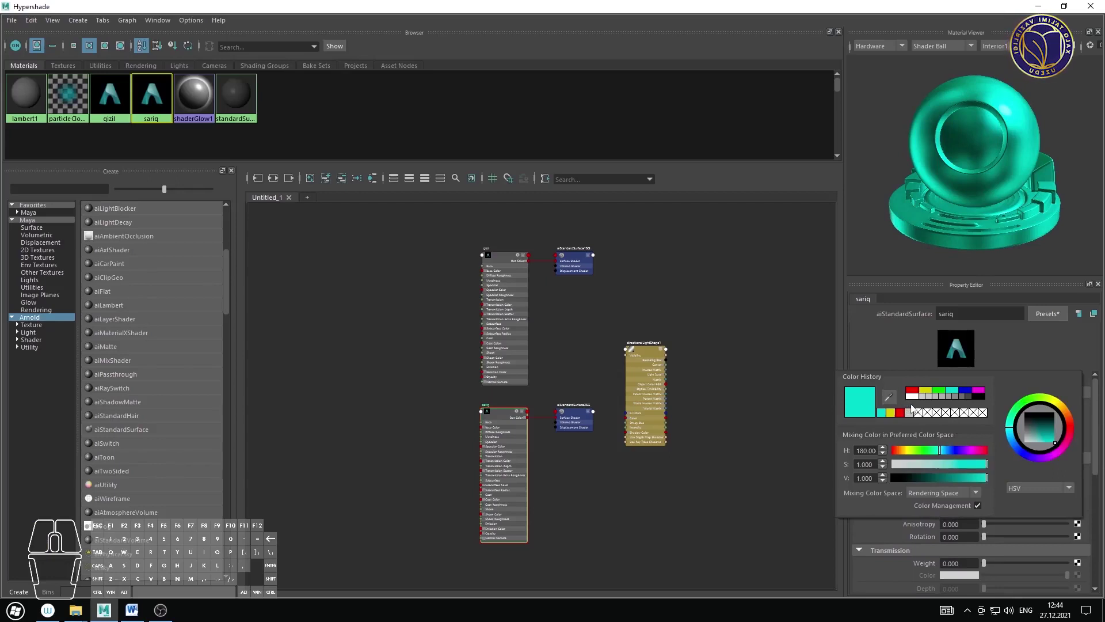
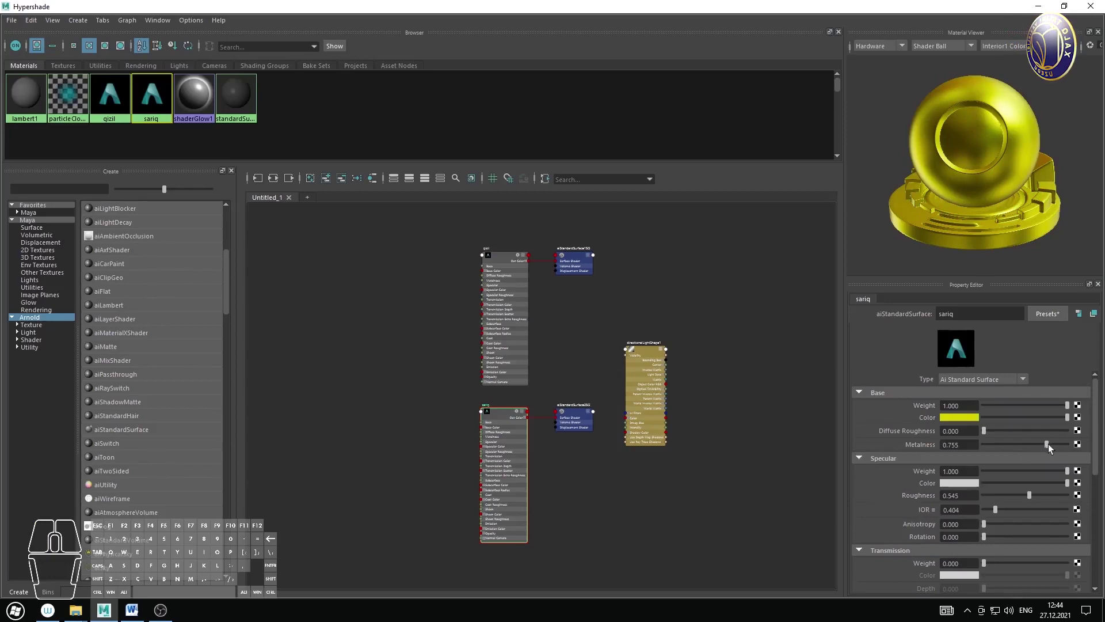
pyautogui.click(1048, 451)
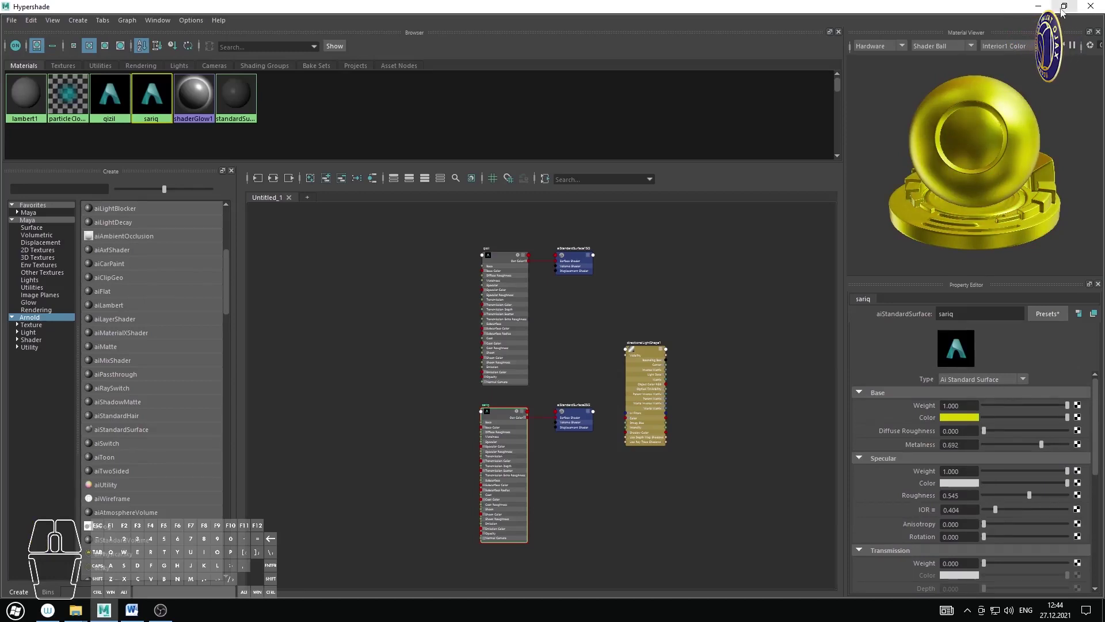
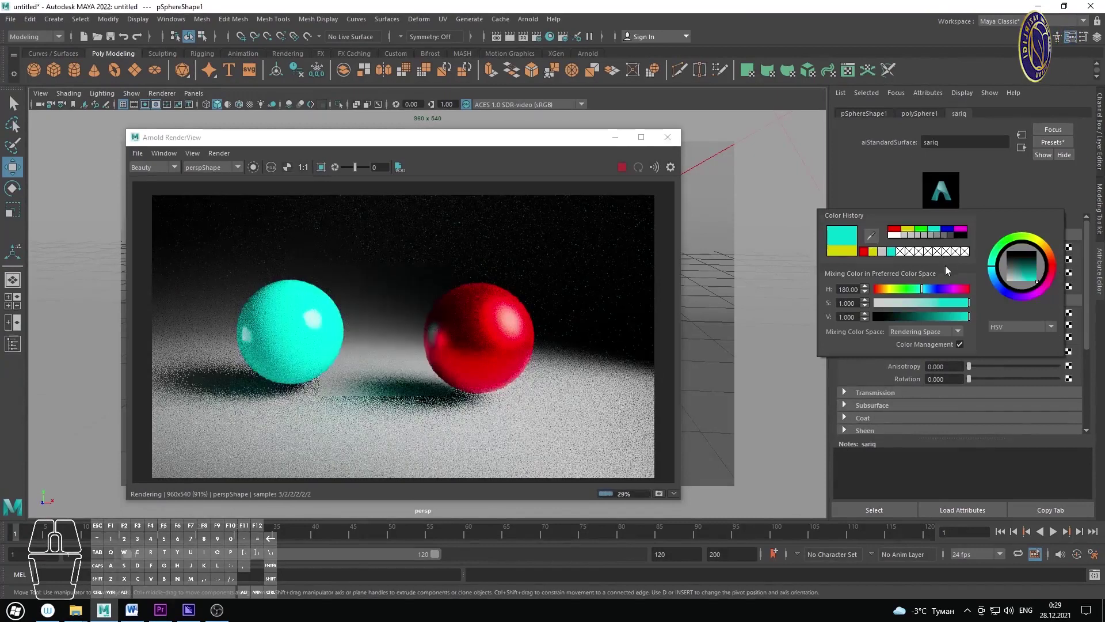
# Step: Assign a new aiStandardSurface material to the ground plane
pyautogui.click(714, 306)
pyautogui.rightClick(712, 215)
pyautogui.click(717, 511)
pyautogui.click(398, 299)
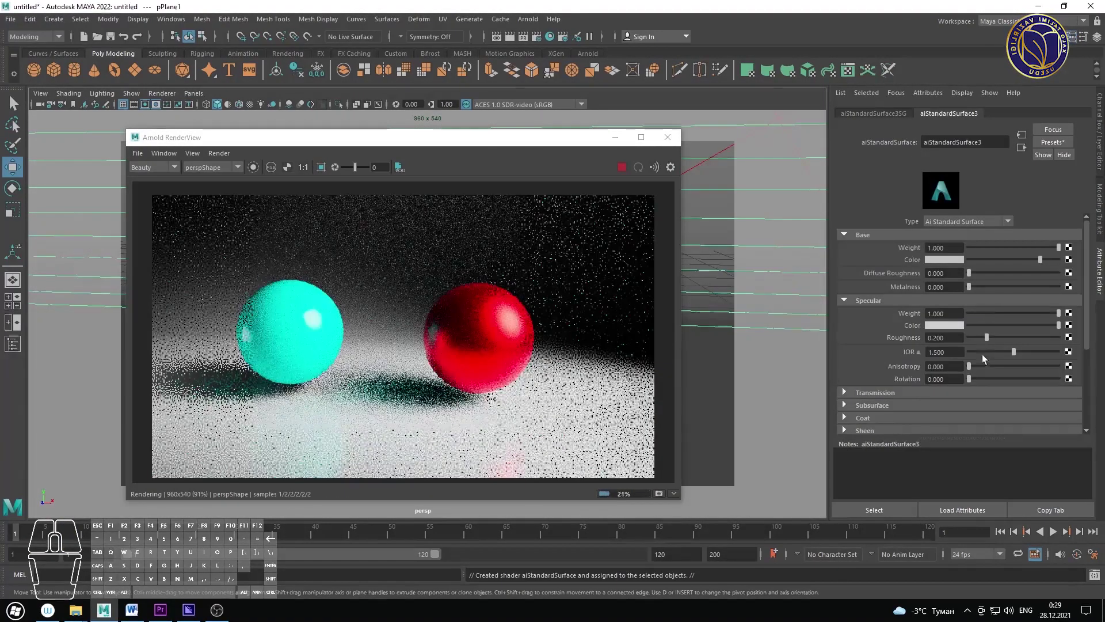
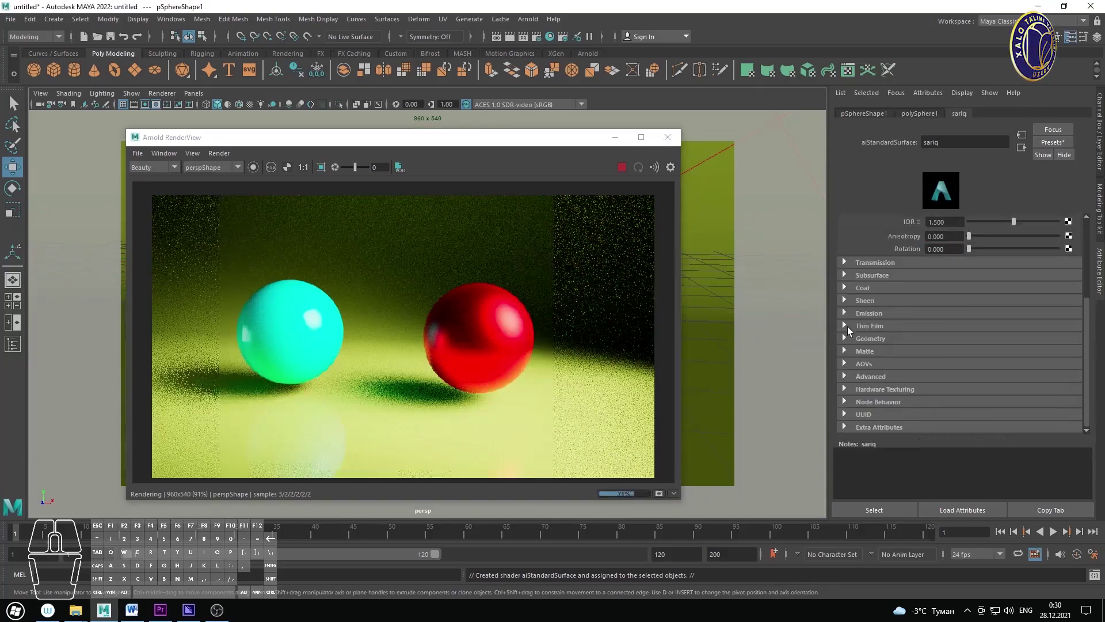
# Step: Raise the sariq sphere material's Emission weight to 1 so it glows
pyautogui.click(848, 320)
pyautogui.moveTo(973, 328); pyautogui.dragTo(1068, 393)
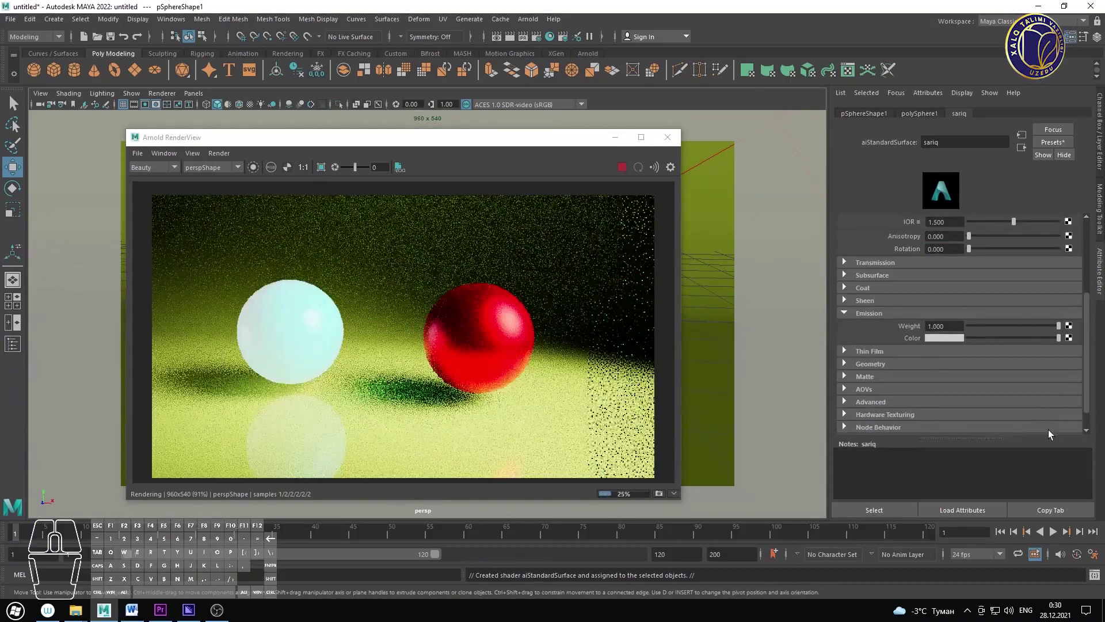